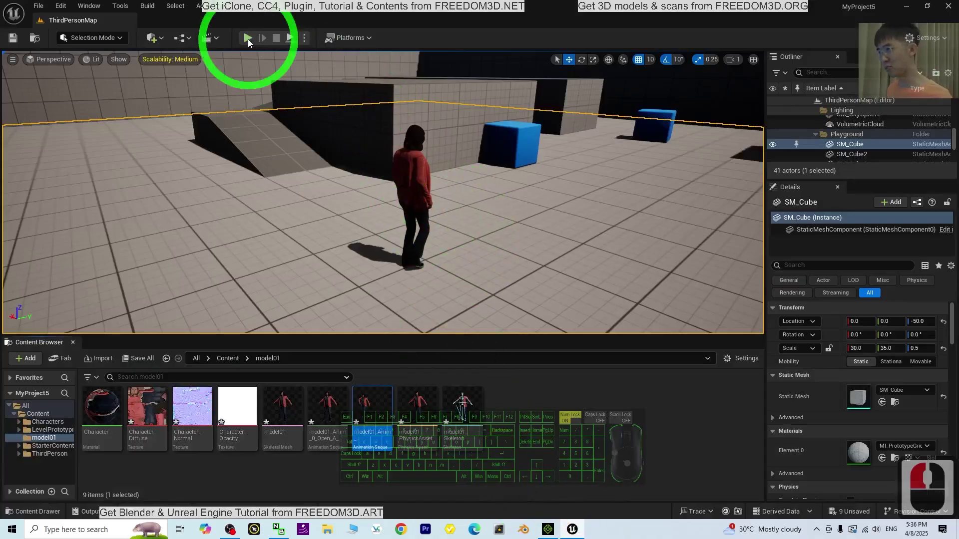
- Start Play-in-Editor and run the mannequin around the standing character with WASD
{"action": "left_click", "coordinate": [250, 39]}
{"action": "left_click", "coordinate": [458, 213]}
{"action": "type", "text": "wdd"}
{"action": "key", "text": "s"}
{"action": "type", "text": "s"}
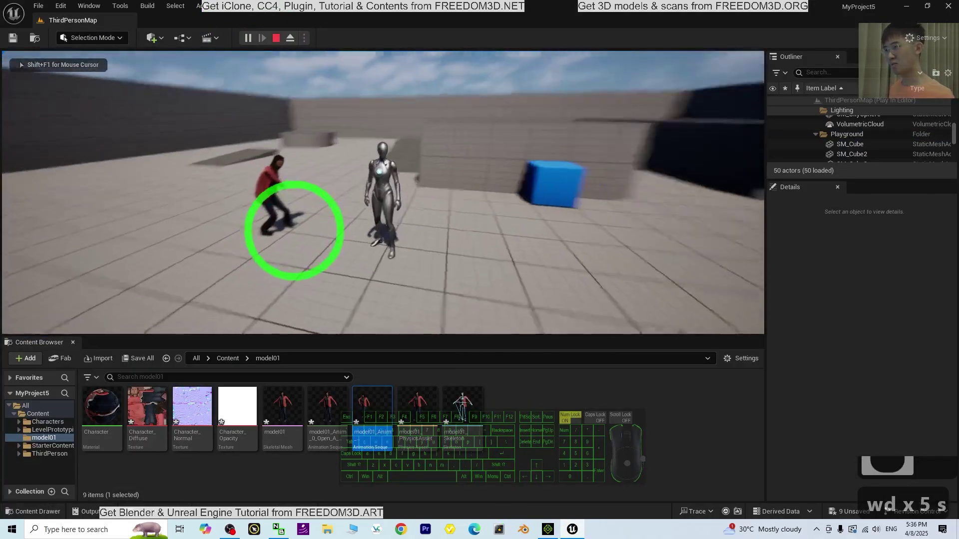
{"action": "type", "text": "aww"}
{"action": "key", "text": "w"}
{"action": "type", "text": "ws"}
{"action": "key", "text": "a"}
{"action": "key", "text": "w"}
{"action": "type", "text": "w"}
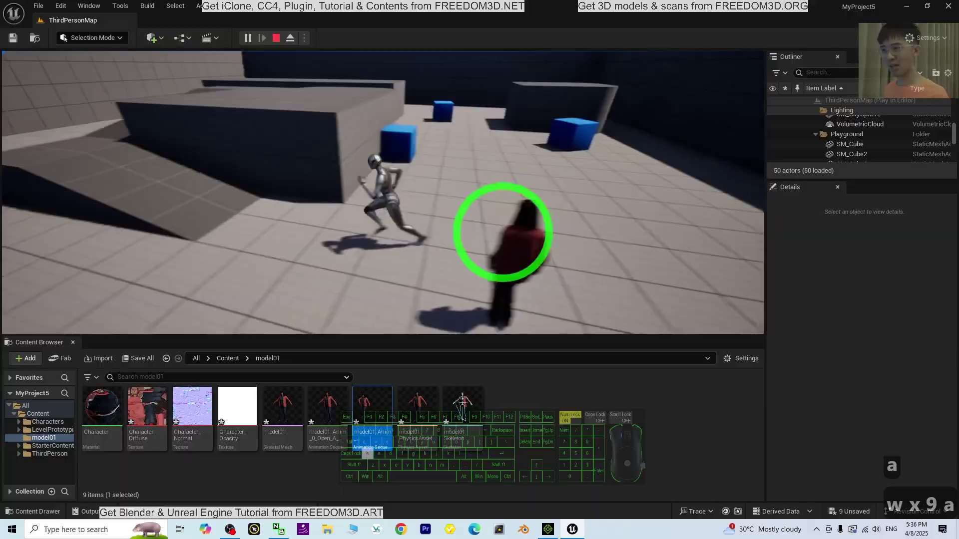
- Keep moving the mannequin and jump it onto the block with Space
{"action": "key", "text": "space"}
{"action": "type", "text": "s"}
{"action": "key", "text": "space"}
{"action": "type", "text": "a"}
{"action": "key", "text": "w"}
{"action": "type", "text": "w"}
{"action": "key", "text": "space"}
{"action": "key", "text": "space"}
{"action": "key", "text": "d"}
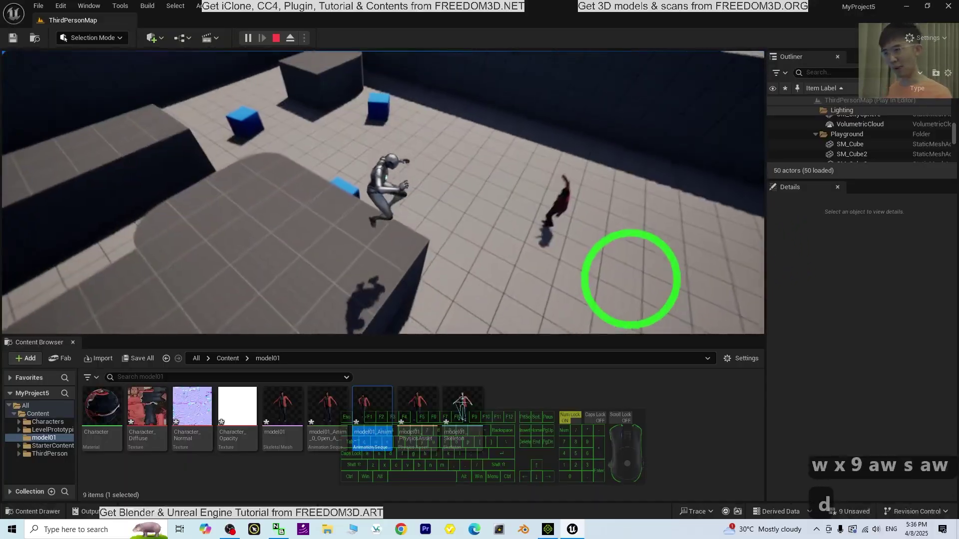
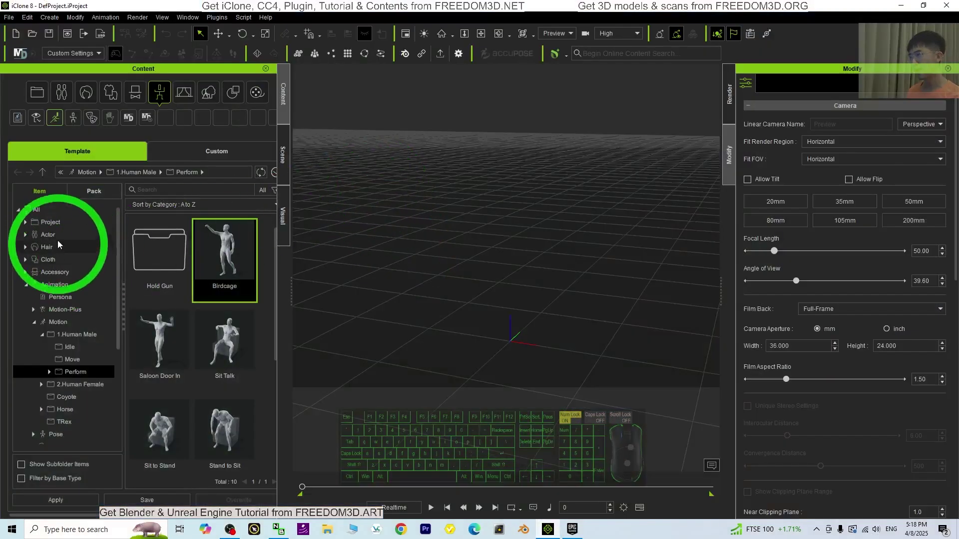
- Browse the Content panel to Actor > Character > ActorCore Crowd
{"action": "left_click", "coordinate": [60, 236]}
{"action": "double_click", "coordinate": [19, 241]}
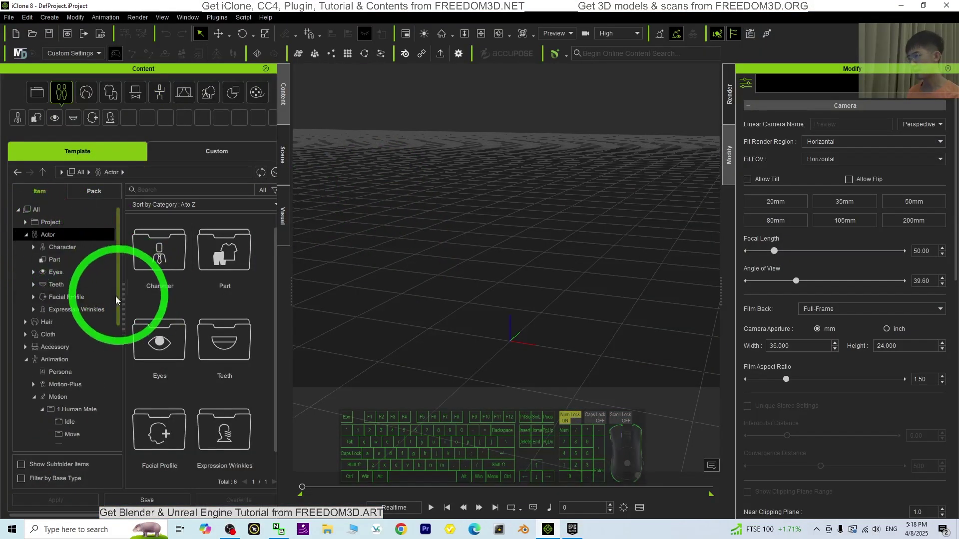
{"action": "left_click", "coordinate": [35, 254]}
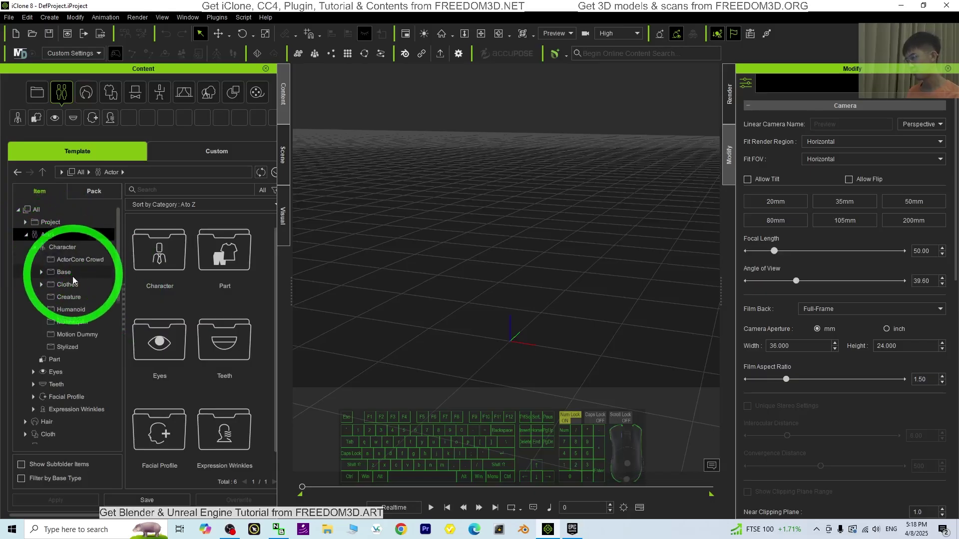
{"action": "scroll", "scroll_direction": "down", "scroll_amount": 3}
{"action": "left_click", "coordinate": [77, 268]}
- Add the Casual_F_E0001 crowd character to the empty scene
{"action": "middle_click", "coordinate": [227, 393]}
{"action": "middle_click", "coordinate": [234, 418]}
{"action": "middle_click", "coordinate": [237, 434]}
{"action": "middle_click", "coordinate": [236, 429]}
{"action": "middle_click", "coordinate": [236, 429]}
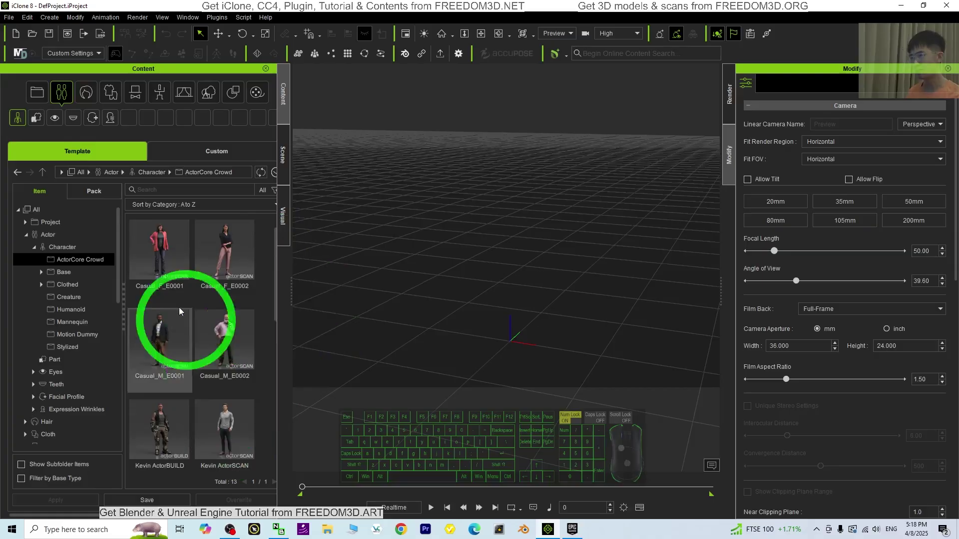
{"action": "left_click", "coordinate": [166, 268]}
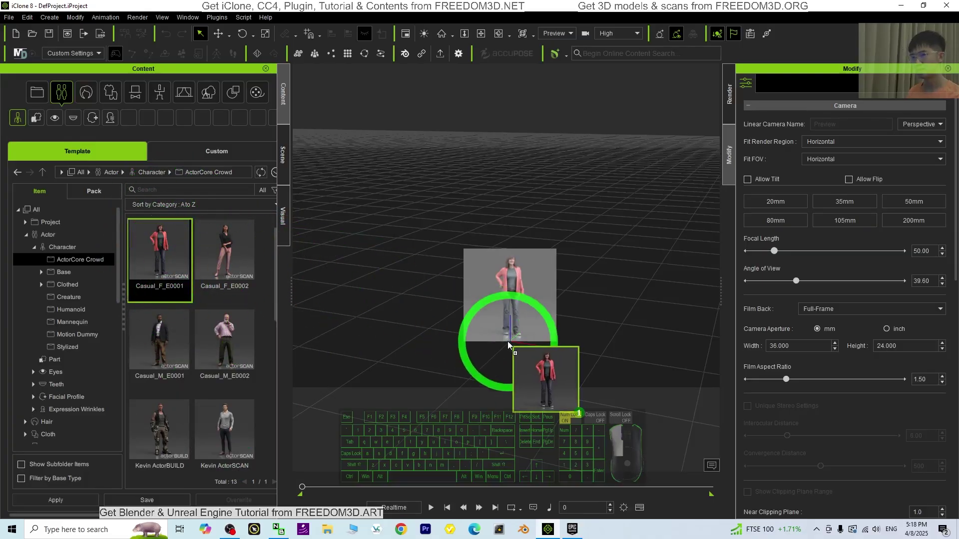
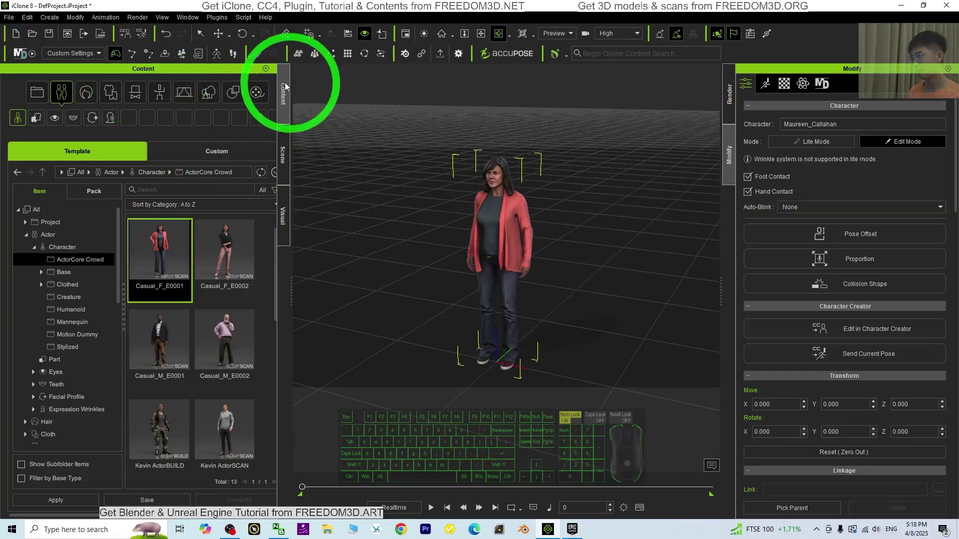
- Browse Animation > Motion > 2.Human Female > Perform motion templates
{"action": "left_click", "coordinate": [159, 99]}
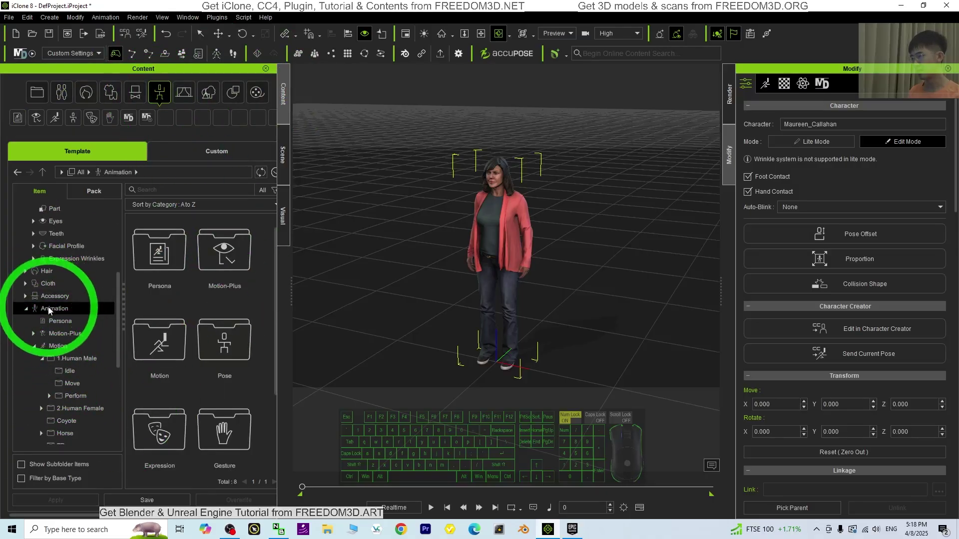
{"action": "left_click", "coordinate": [52, 316]}
{"action": "left_click", "coordinate": [58, 354]}
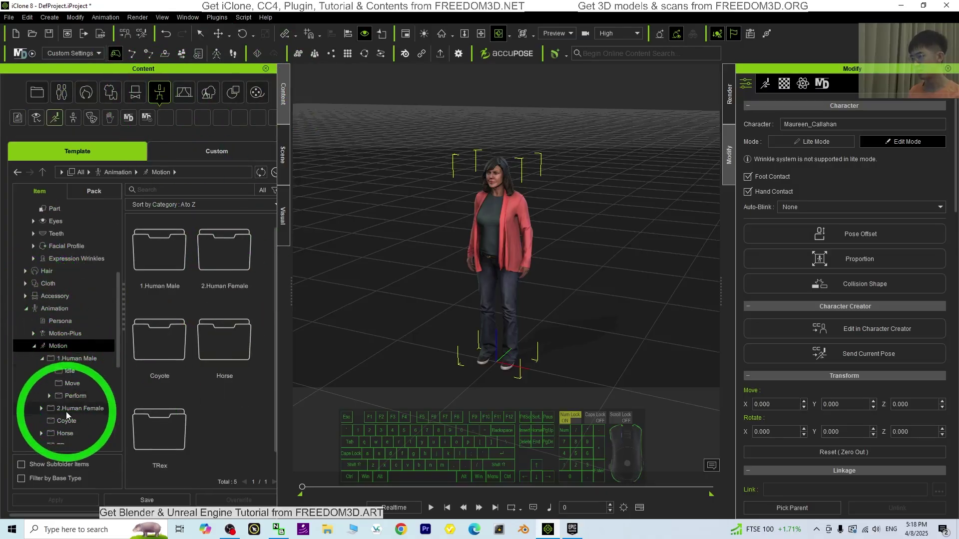
{"action": "left_click", "coordinate": [78, 387]}
{"action": "double_click", "coordinate": [179, 364]}
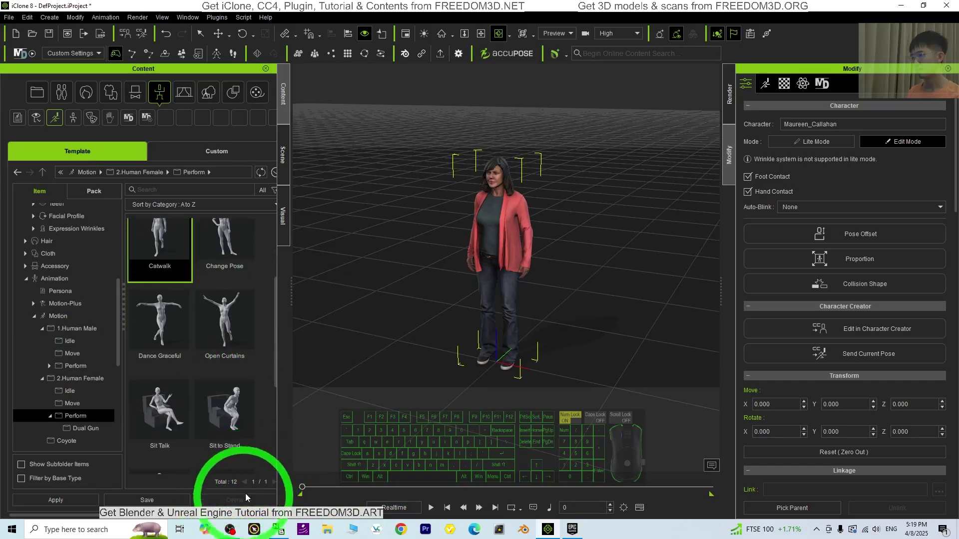
- Apply the Air Dance motion to the character and play it back so she dances
{"action": "left_click", "coordinate": [199, 427]}
{"action": "scroll", "scroll_direction": "up", "scroll_amount": 3}
{"action": "left_click_drag", "start_coordinate": [254, 271], "coordinate": [260, 235]}
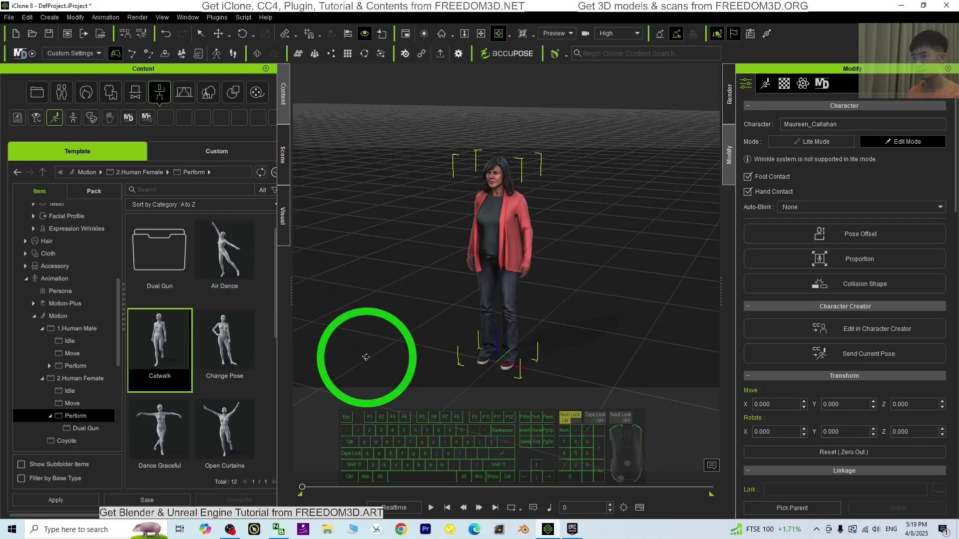
{"action": "left_click", "coordinate": [215, 270]}
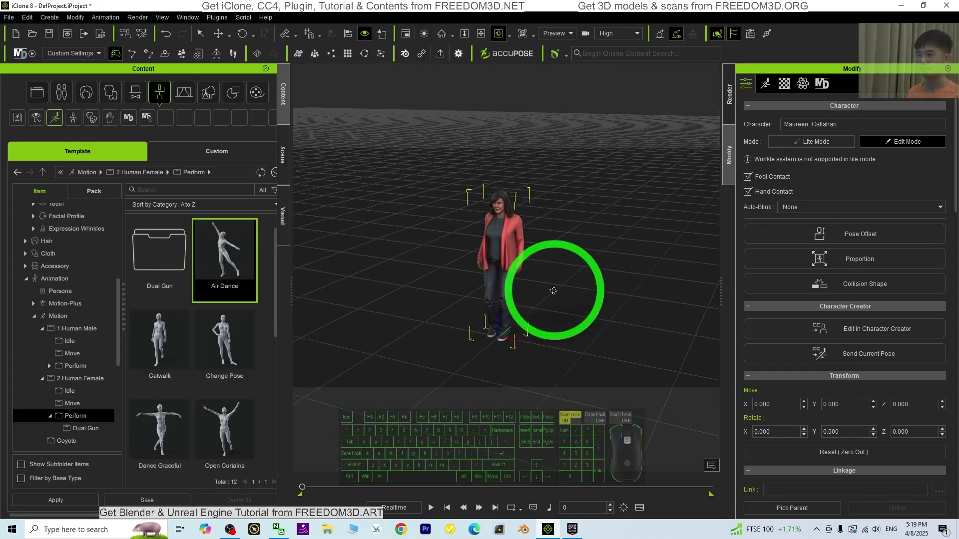
{"action": "left_click", "coordinate": [433, 512]}
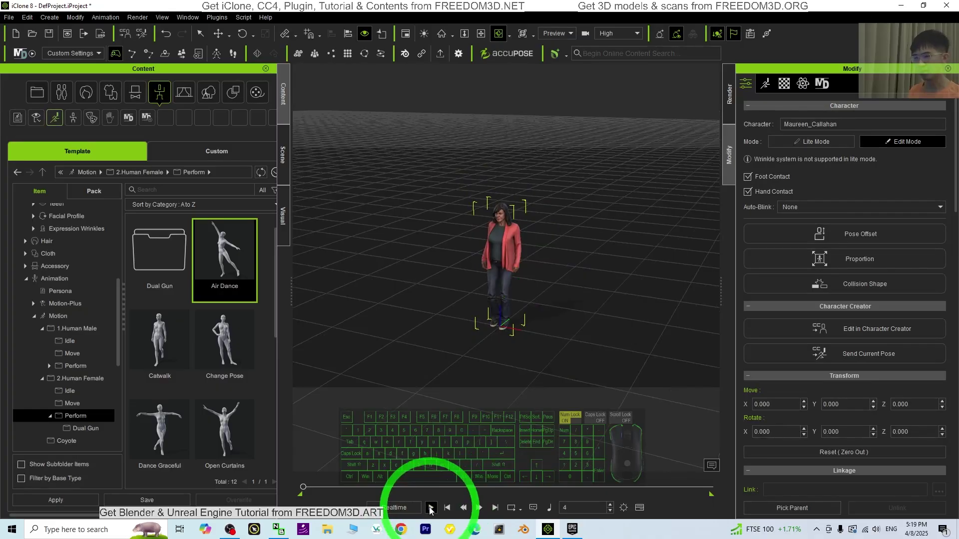
{"action": "double_click", "coordinate": [438, 514]}
{"action": "left_click", "coordinate": [436, 511]}
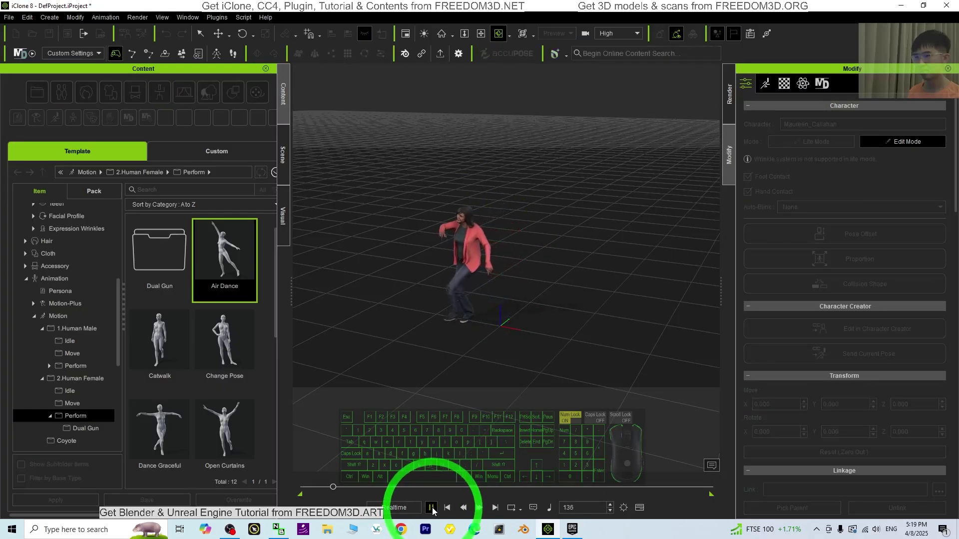
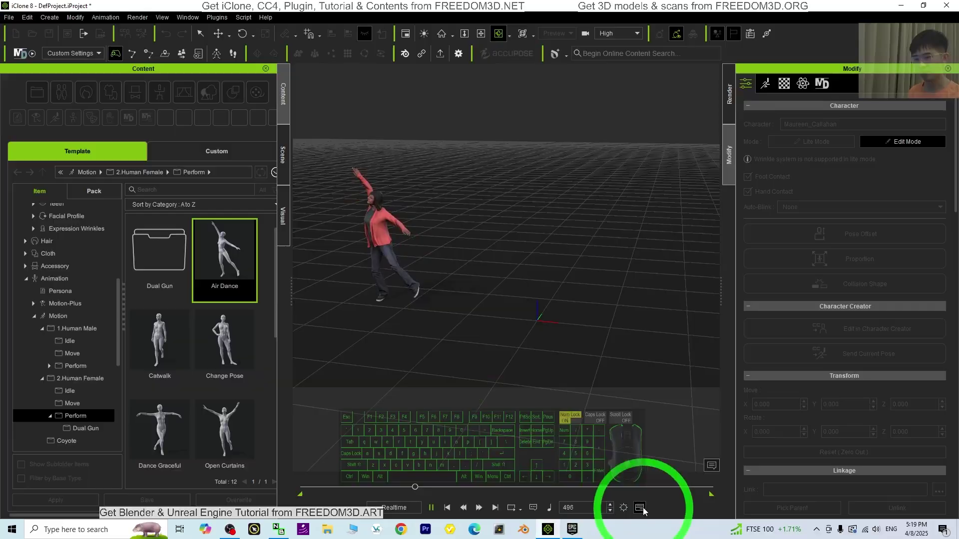
- Show the animation timeline, stop playback and return to the first frame
{"action": "left_click", "coordinate": [642, 512]}
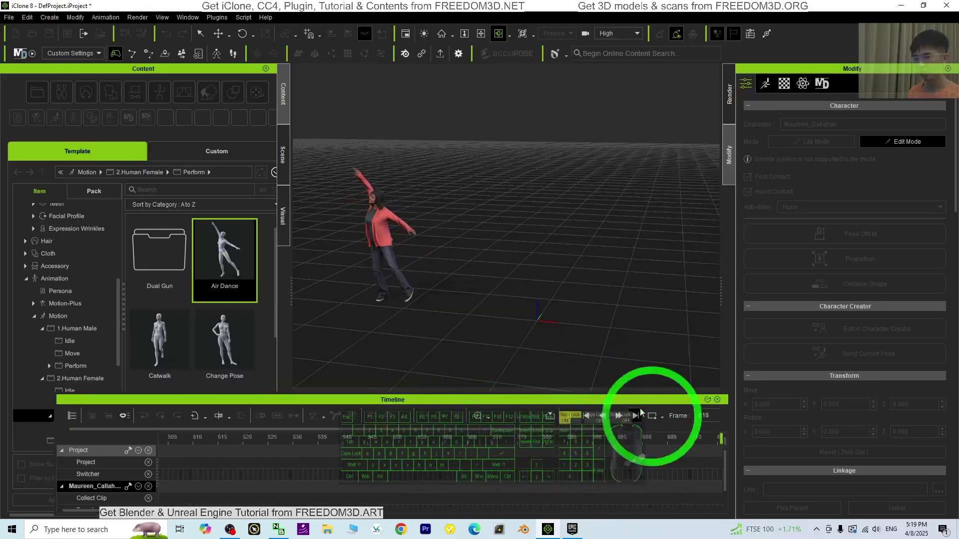
{"action": "double_click", "coordinate": [721, 403]}
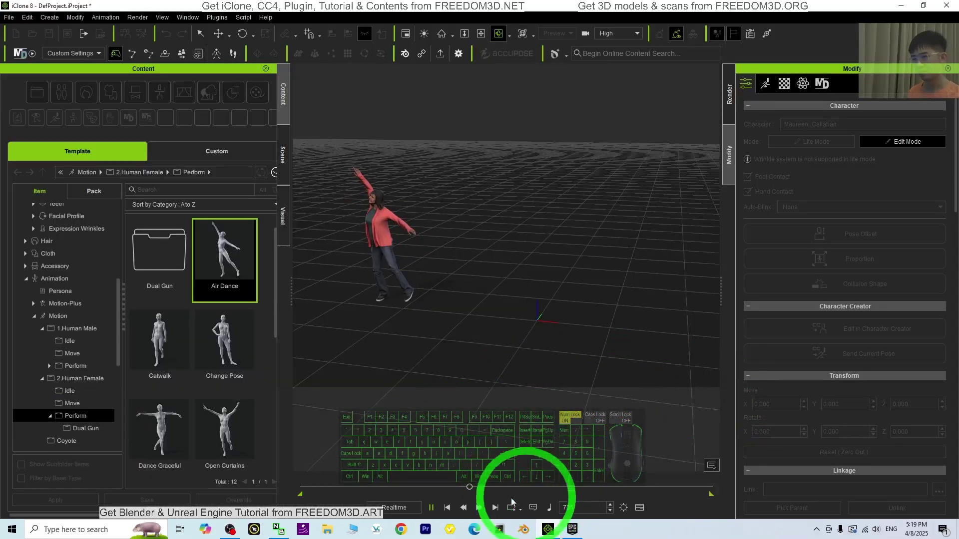
{"action": "left_click", "coordinate": [434, 515]}
{"action": "left_click", "coordinate": [445, 516]}
{"action": "left_click", "coordinate": [650, 517]}
{"action": "left_click", "coordinate": [640, 514]}
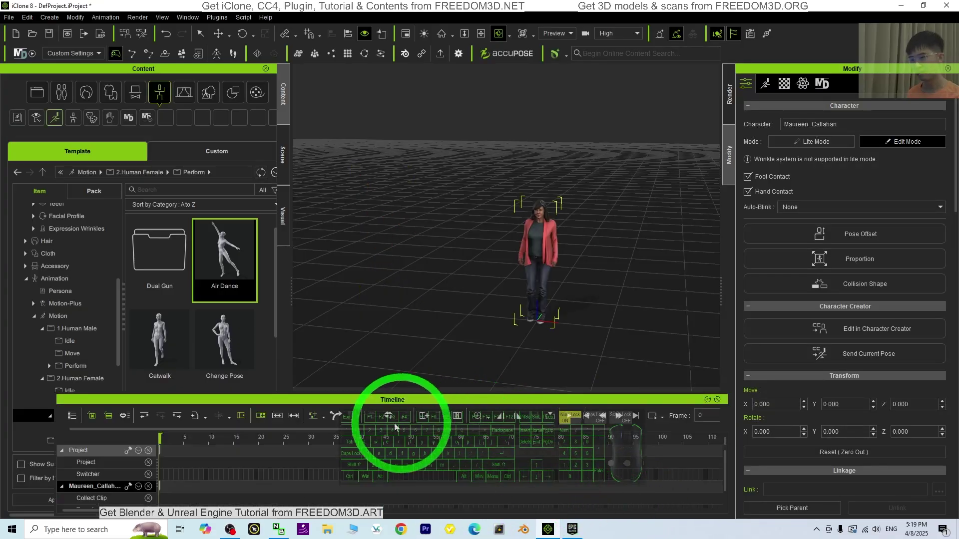
- Expand the character's motion tracks and replay the Air Dance clip from the start
{"action": "left_click", "coordinate": [494, 422]}
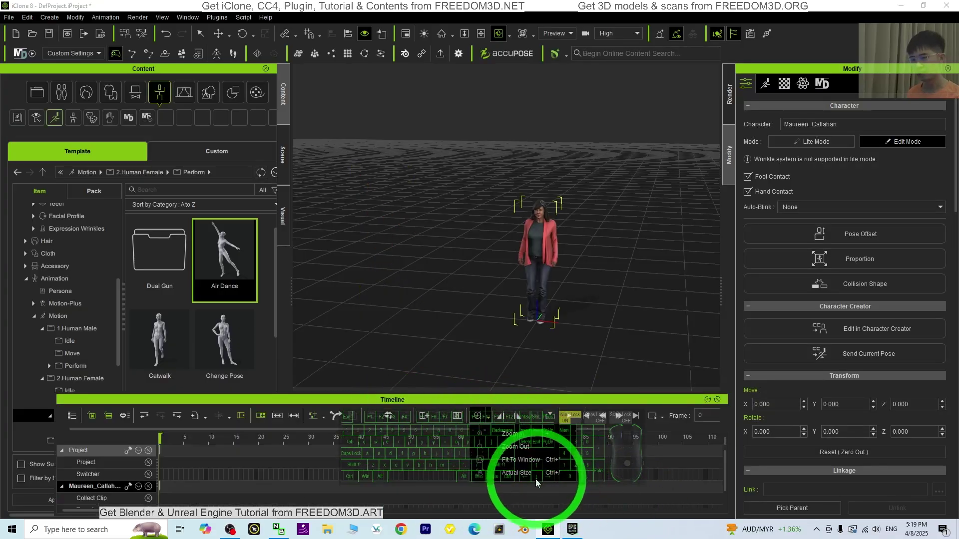
{"action": "left_click", "coordinate": [523, 464]}
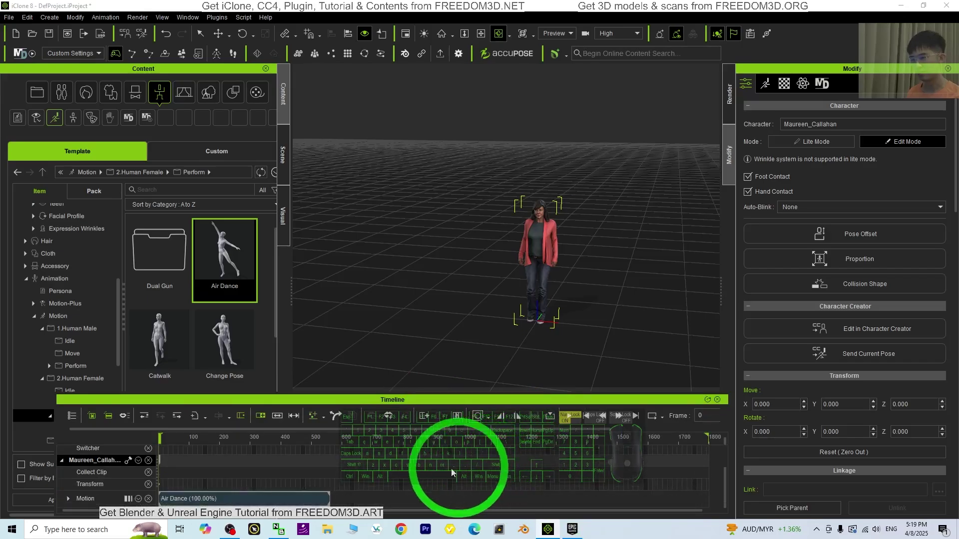
{"action": "left_click", "coordinate": [333, 435]}
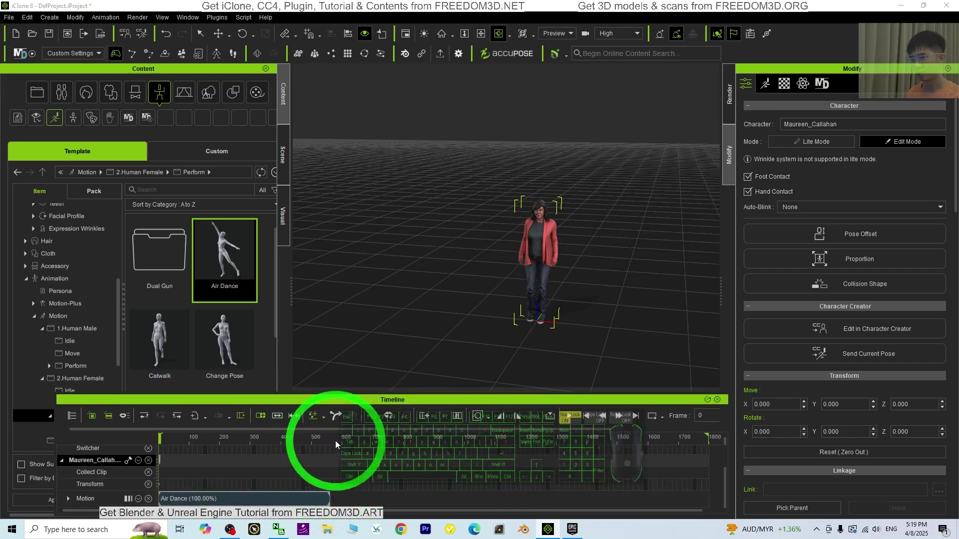
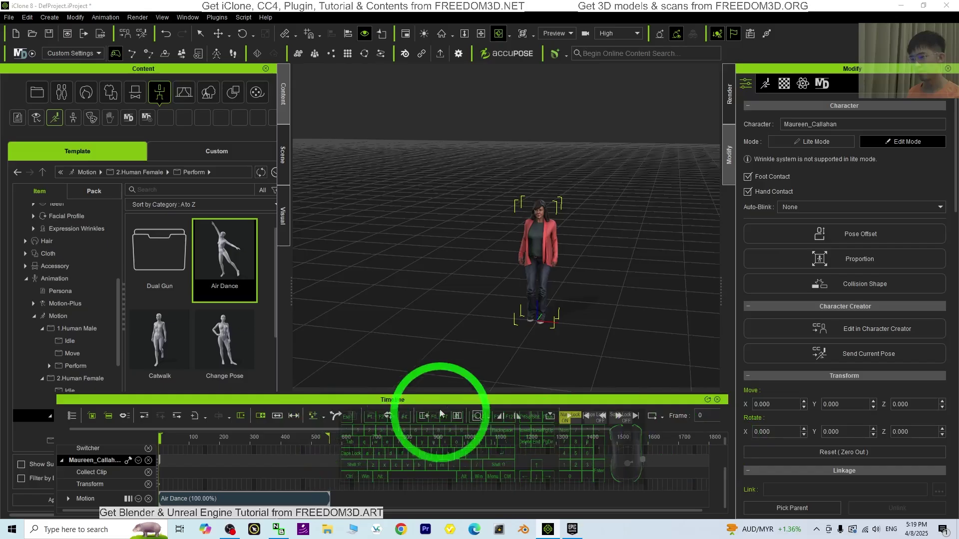
{"action": "left_click", "coordinate": [493, 419]}
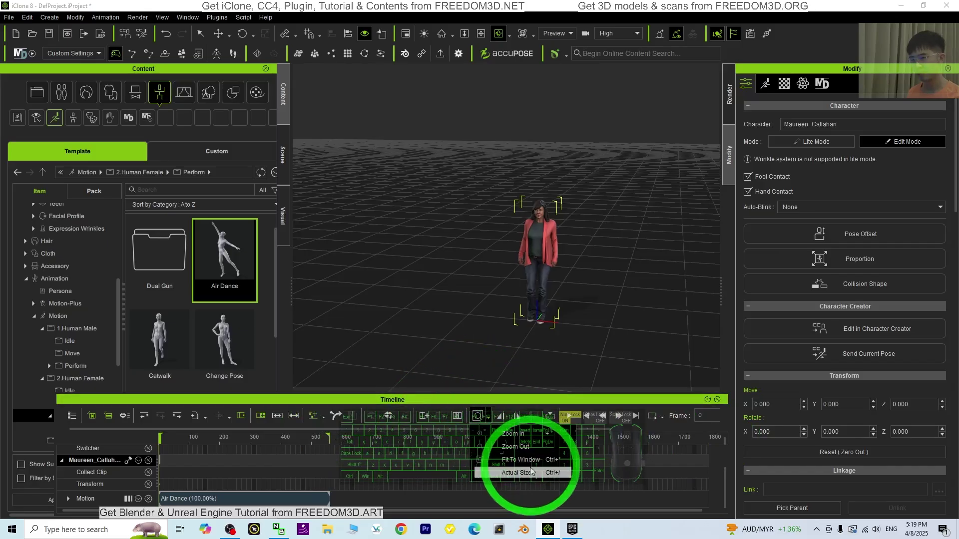
{"action": "double_click", "coordinate": [528, 476]}
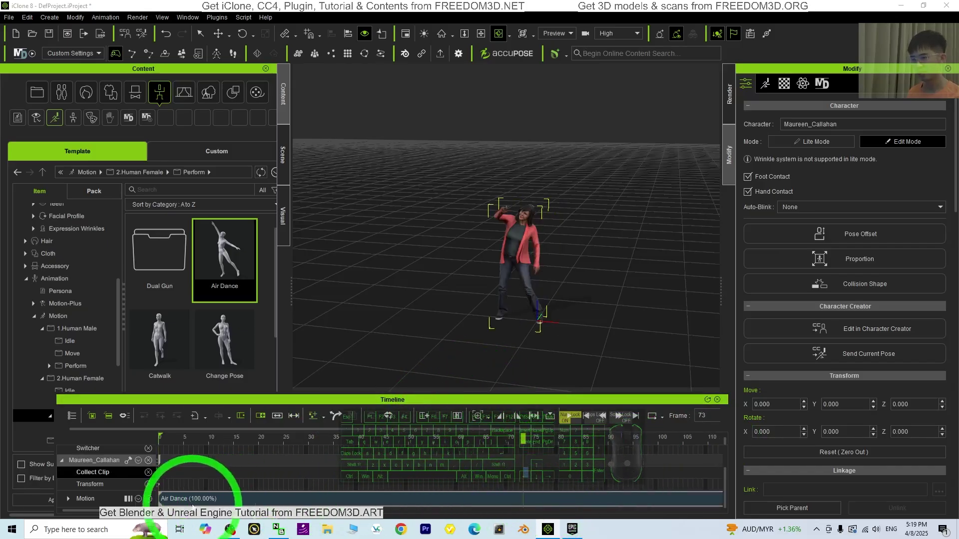
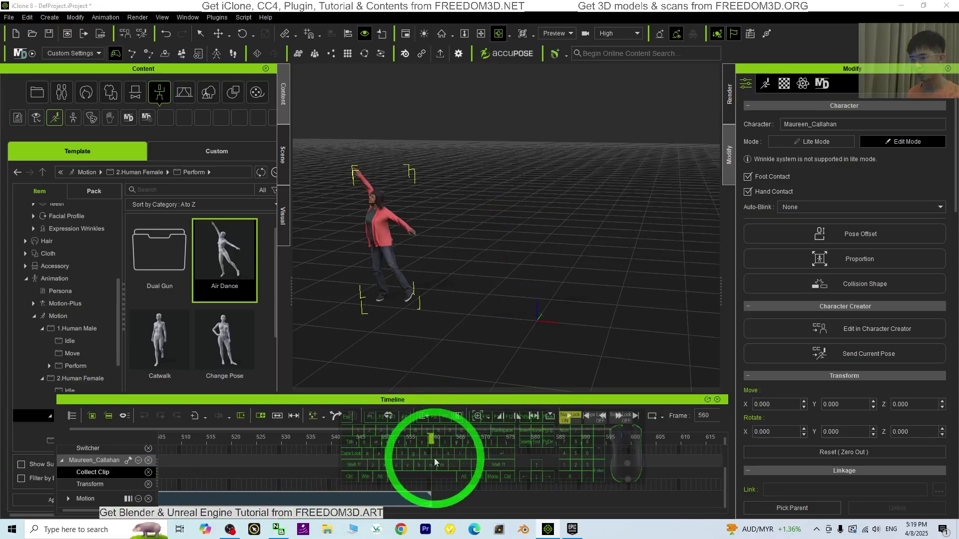
{"action": "left_click", "coordinate": [449, 461]}
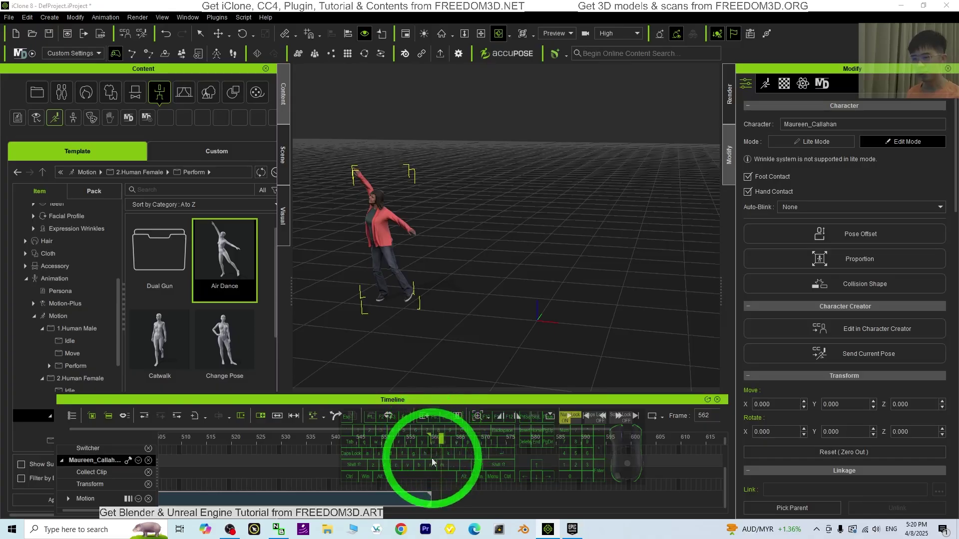
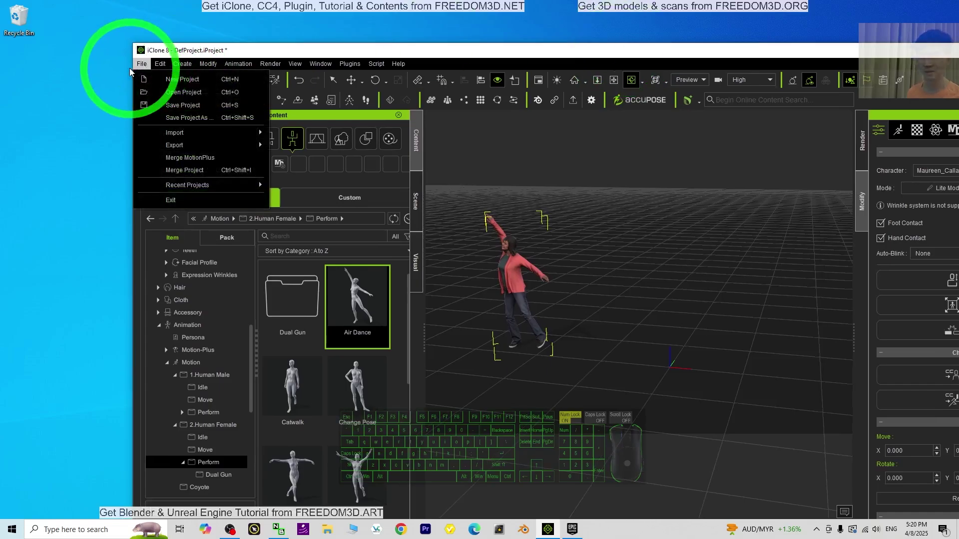
- Go to File > Export > Export FBX to reach the FBX export settings
{"action": "left_click", "coordinate": [172, 147]}
{"action": "left_click", "coordinate": [315, 162]}
{"action": "left_click_drag", "start_coordinate": [264, 192], "coordinate": [233, 199]}
{"action": "left_click", "coordinate": [281, 219]}
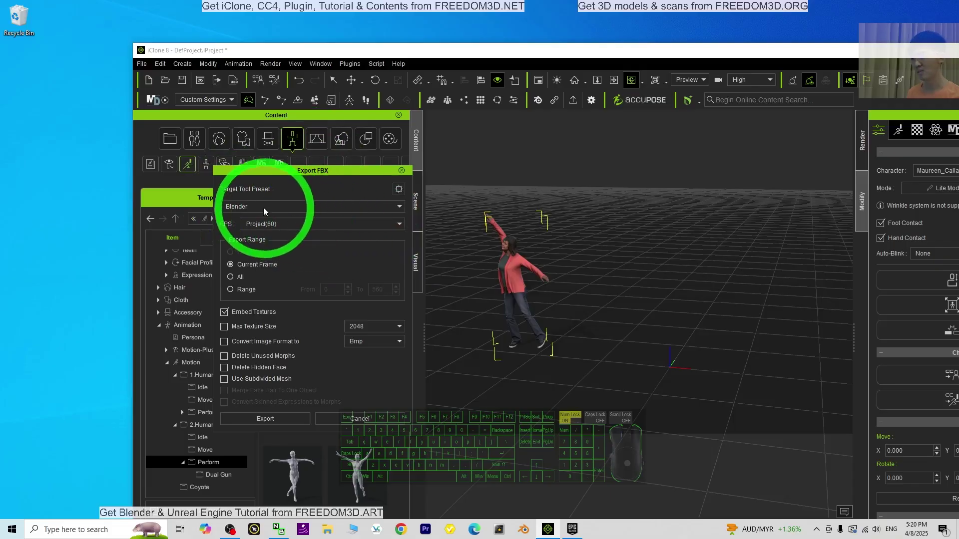
- Set the Unreal target preset, export range 0–560 and embedded textures
{"action": "left_click", "coordinate": [263, 208]}
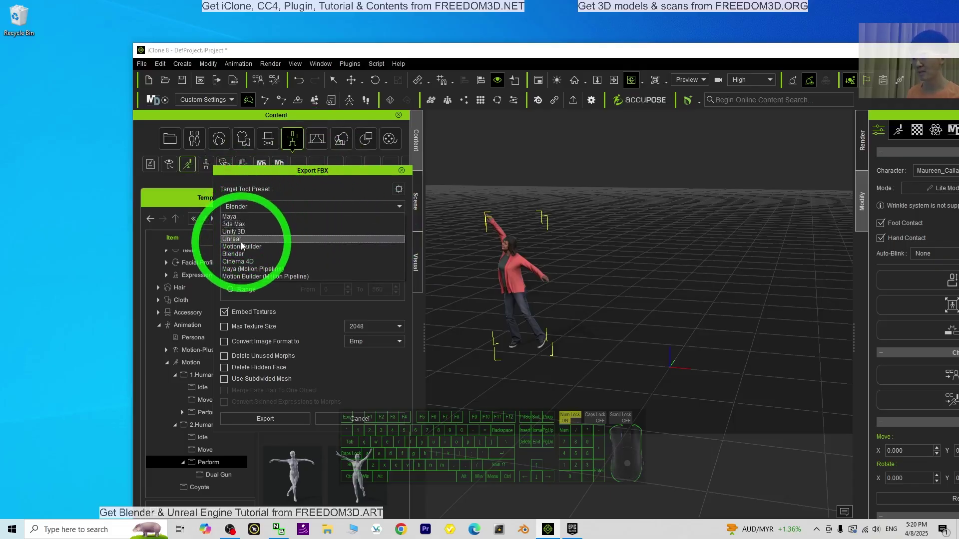
{"action": "left_click", "coordinate": [240, 244]}
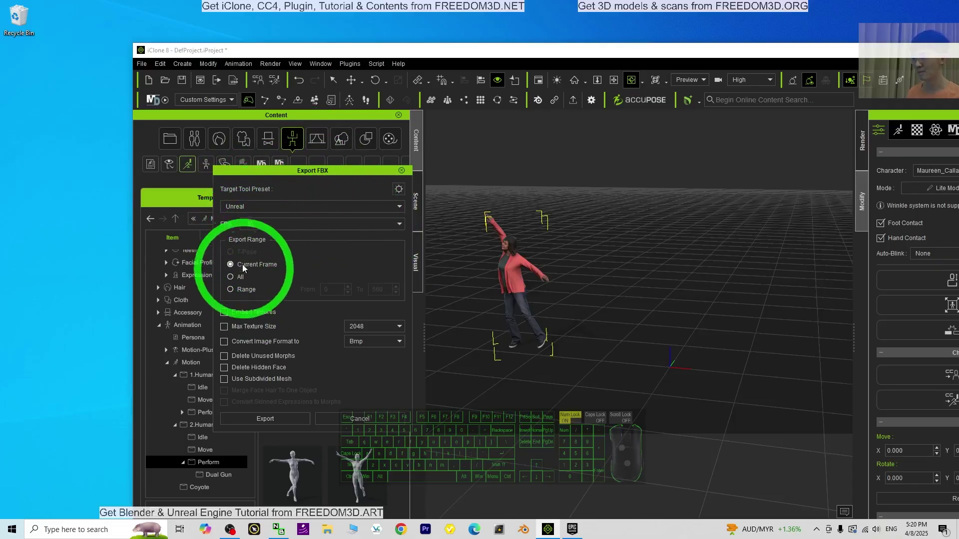
{"action": "left_click", "coordinate": [236, 288]}
{"action": "left_click_drag", "start_coordinate": [353, 276], "coordinate": [303, 301]}
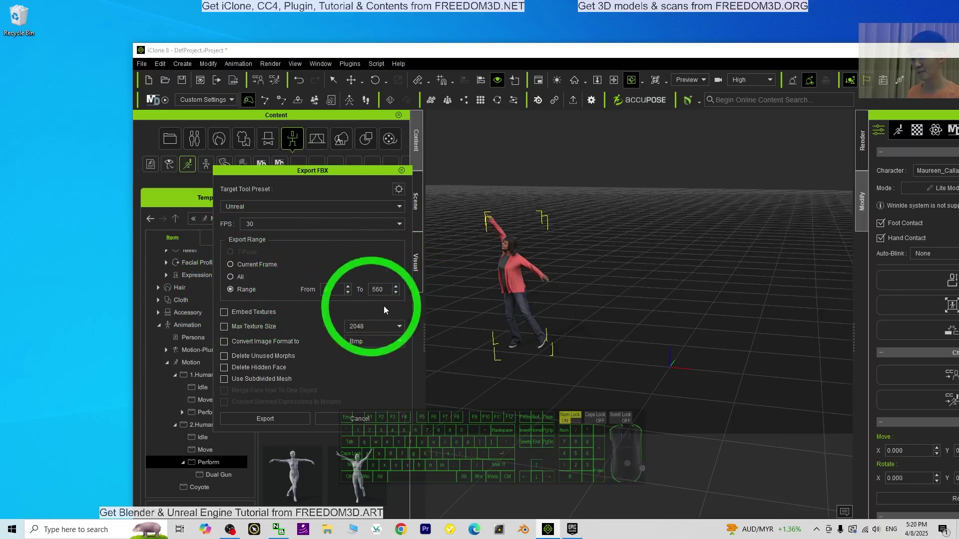
{"action": "left_click", "coordinate": [228, 316]}
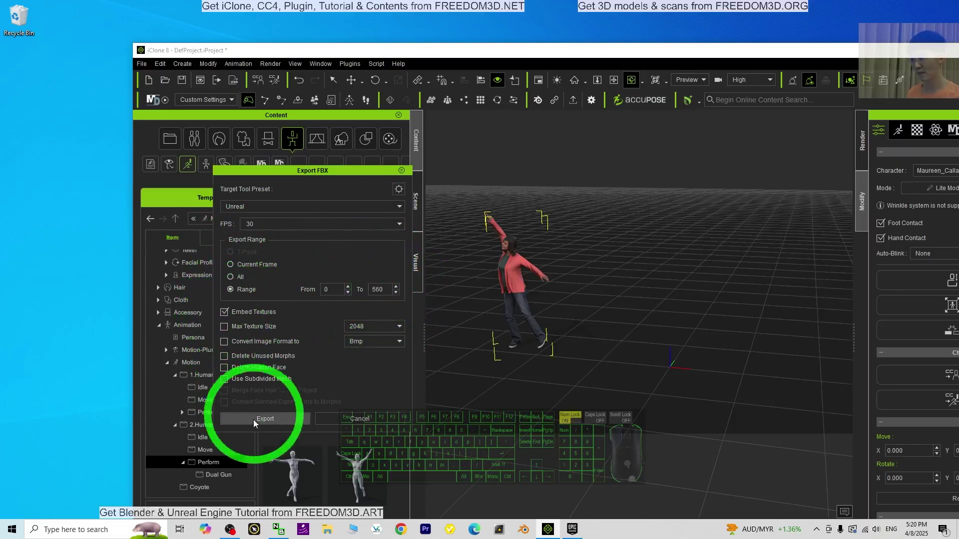
- Export the character to the desktop as model01 and dismiss the auto setup notice
{"action": "left_click", "coordinate": [260, 424]}
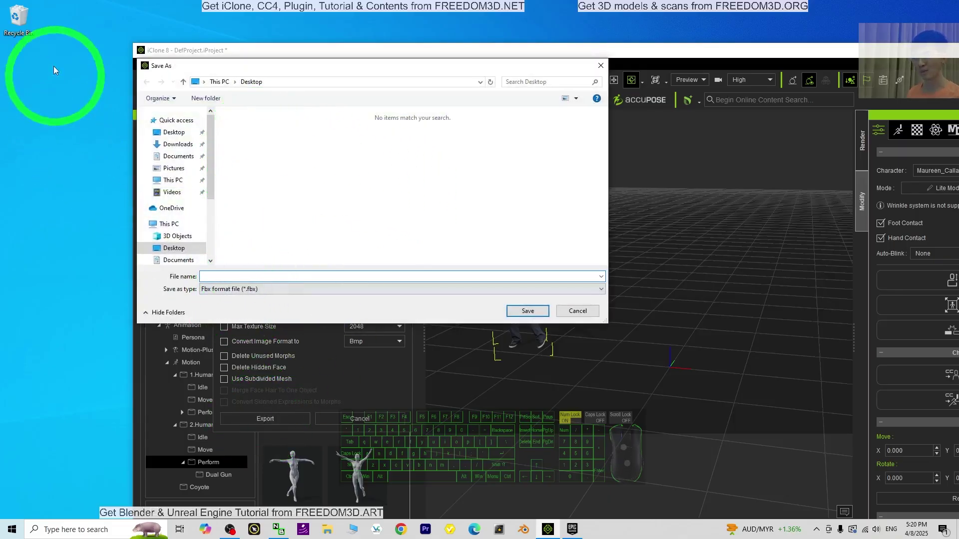
{"action": "double_click", "coordinate": [230, 287]}
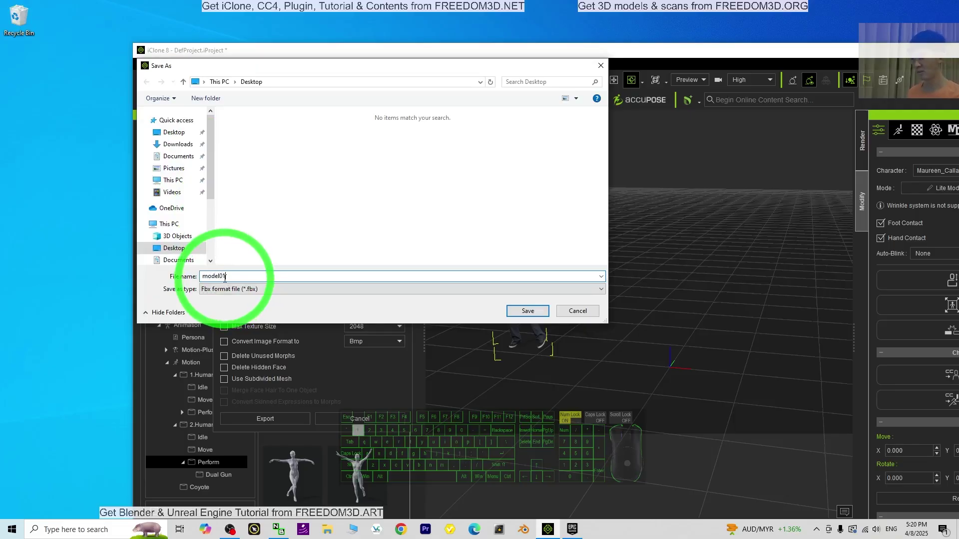
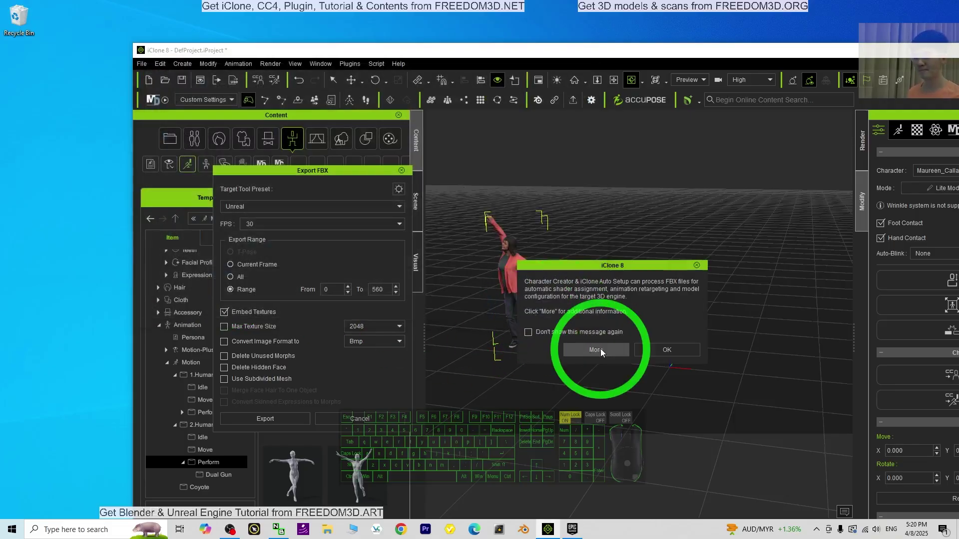
{"action": "left_click", "coordinate": [670, 350]}
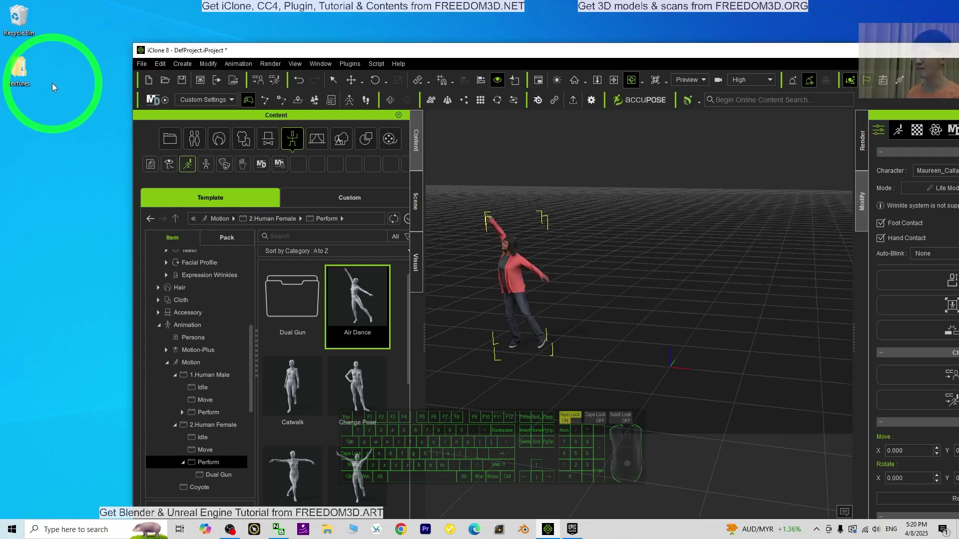
- Check the exported model01 files on the desktop and maximize iClone again
{"action": "left_click", "coordinate": [80, 175]}
{"action": "left_click_drag", "start_coordinate": [76, 176], "coordinate": [52, 163]}
{"action": "left_click", "coordinate": [23, 125]}
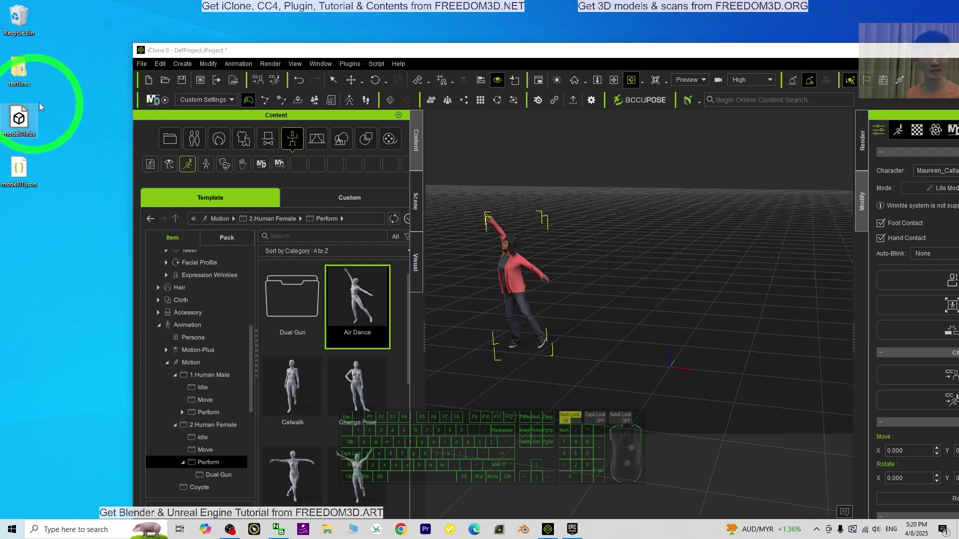
{"action": "left_click", "coordinate": [699, 59]}
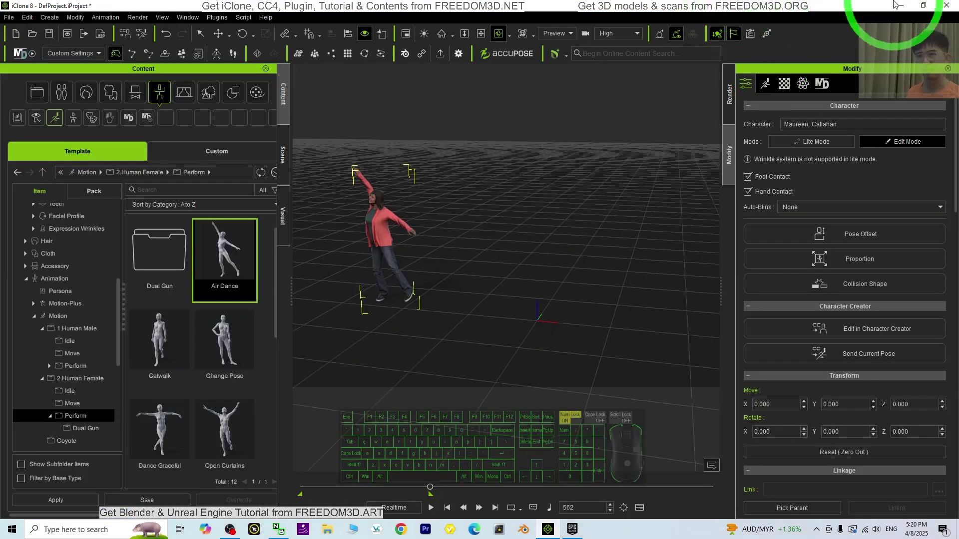
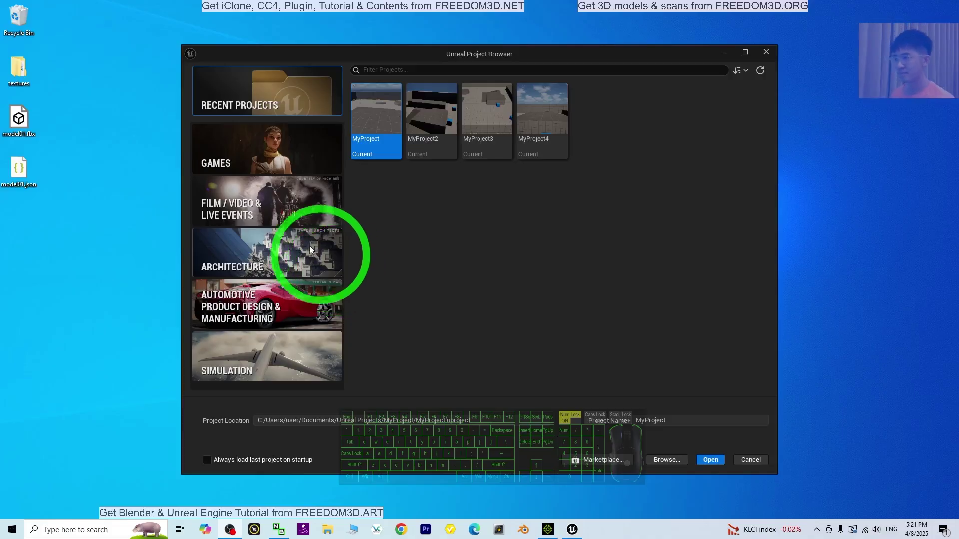
- Create a new Games project from the Third Person template
{"action": "left_click", "coordinate": [252, 164]}
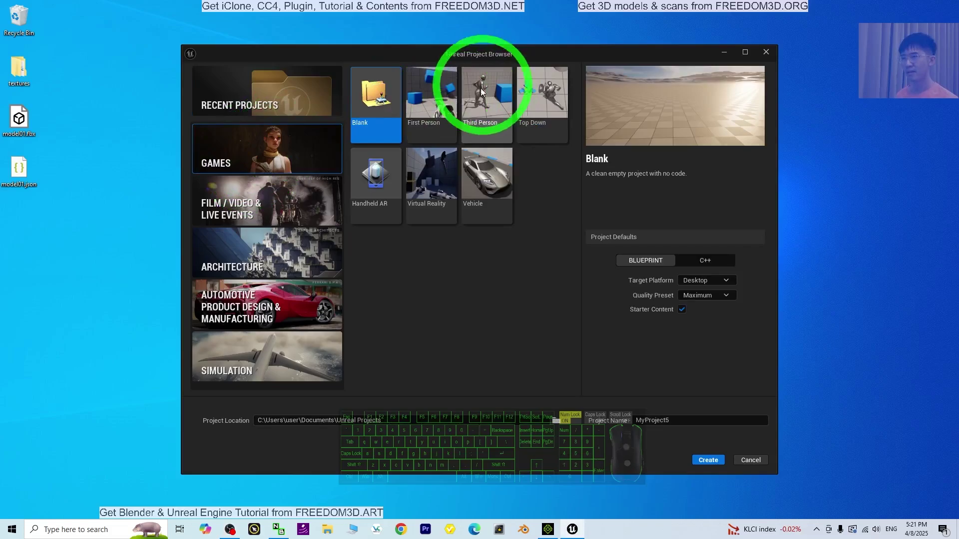
{"action": "left_click", "coordinate": [485, 94]}
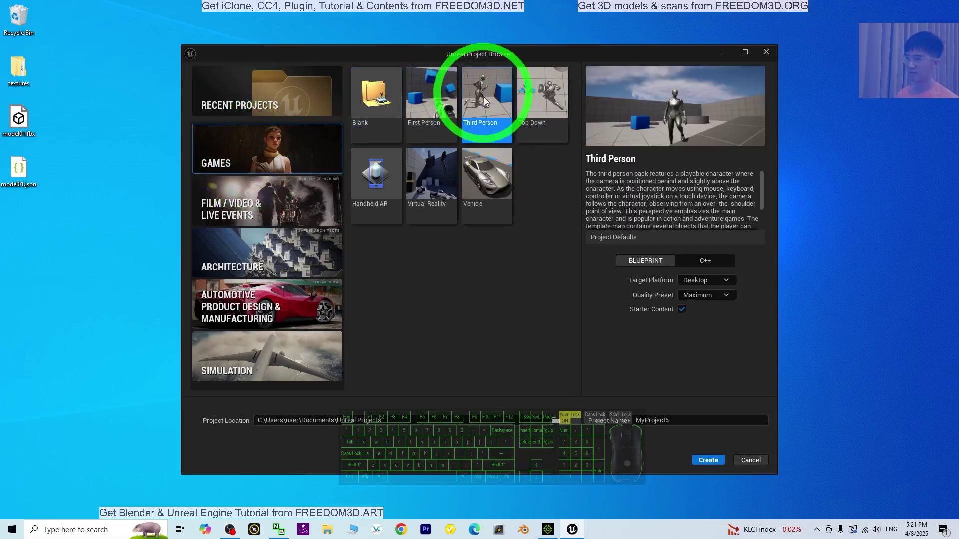
{"action": "left_click", "coordinate": [710, 461]}
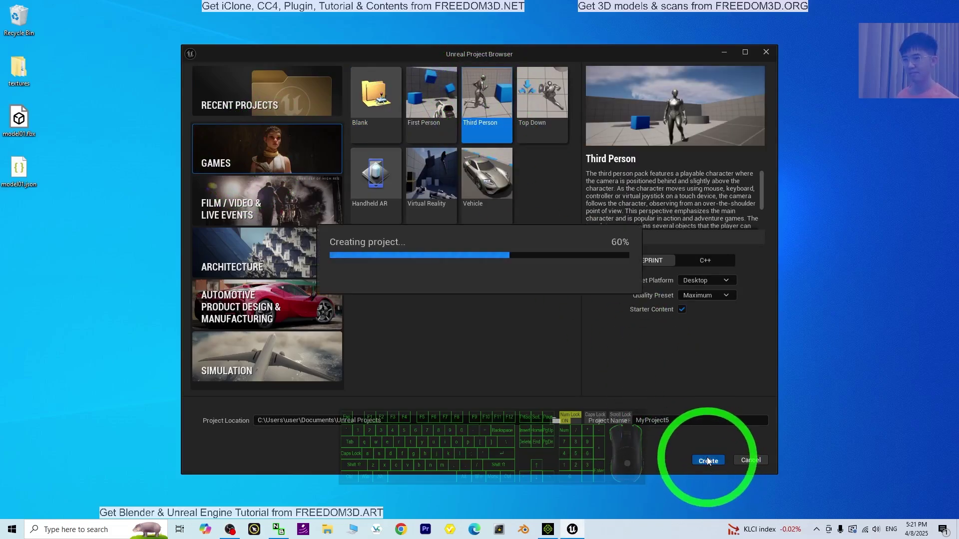
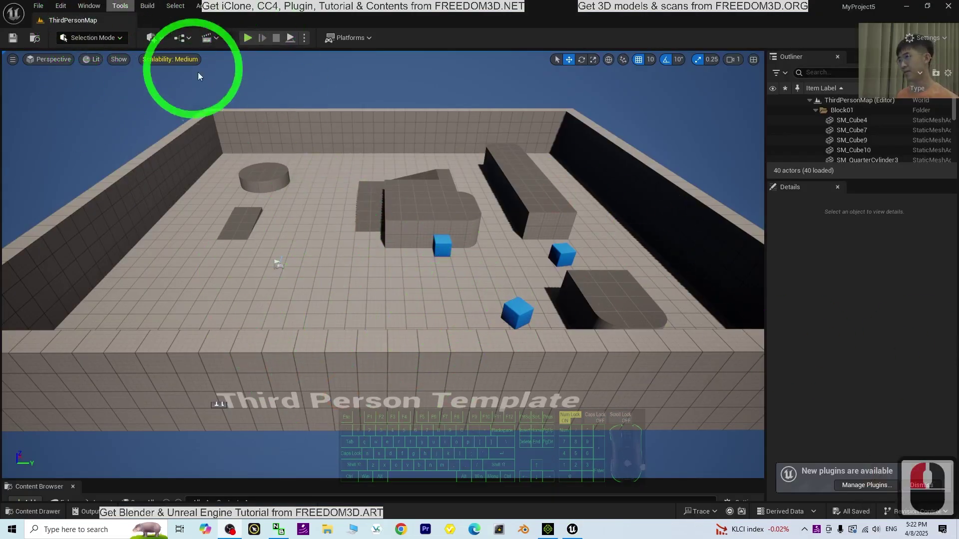
- Show the Content Browser from the Window menu
{"action": "left_click", "coordinate": [91, 4]}
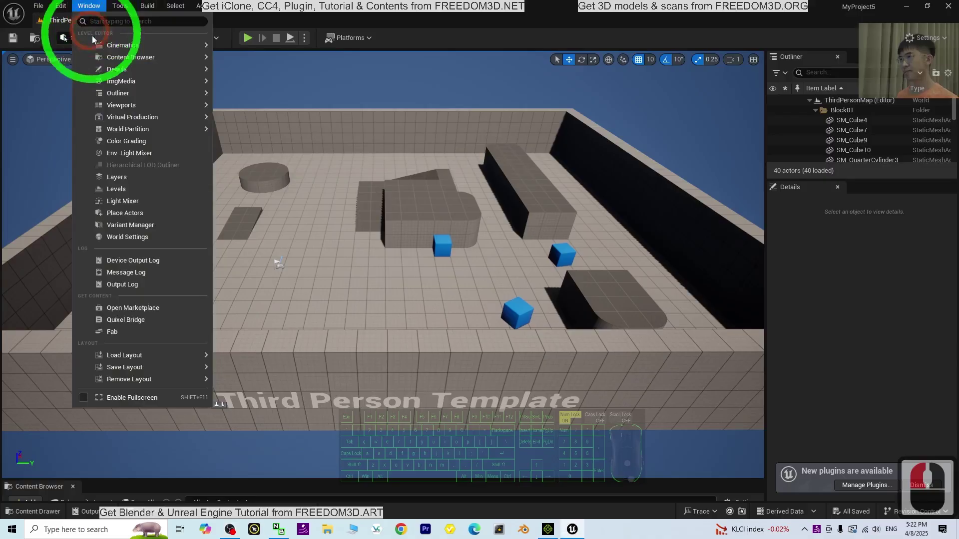
{"action": "left_click", "coordinate": [263, 68]}
{"action": "left_click", "coordinate": [93, 8]}
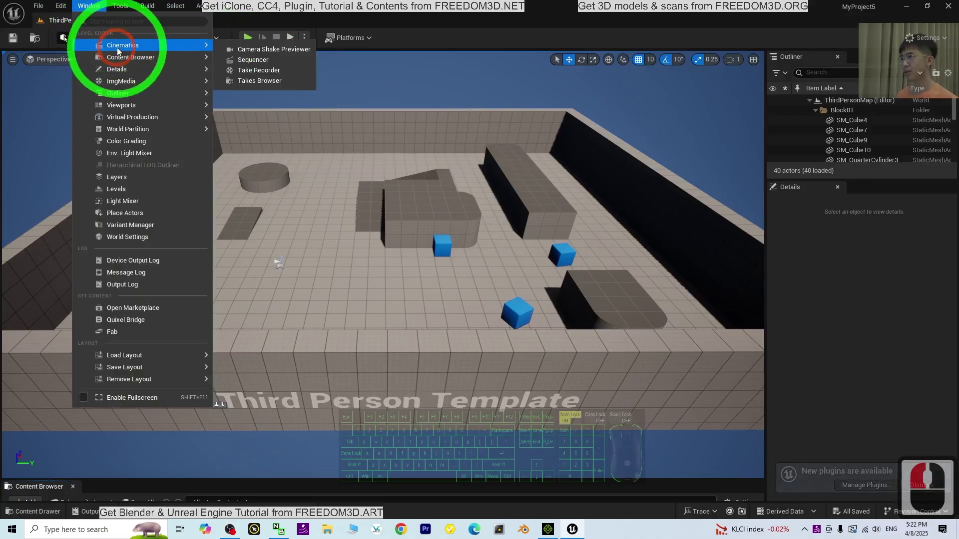
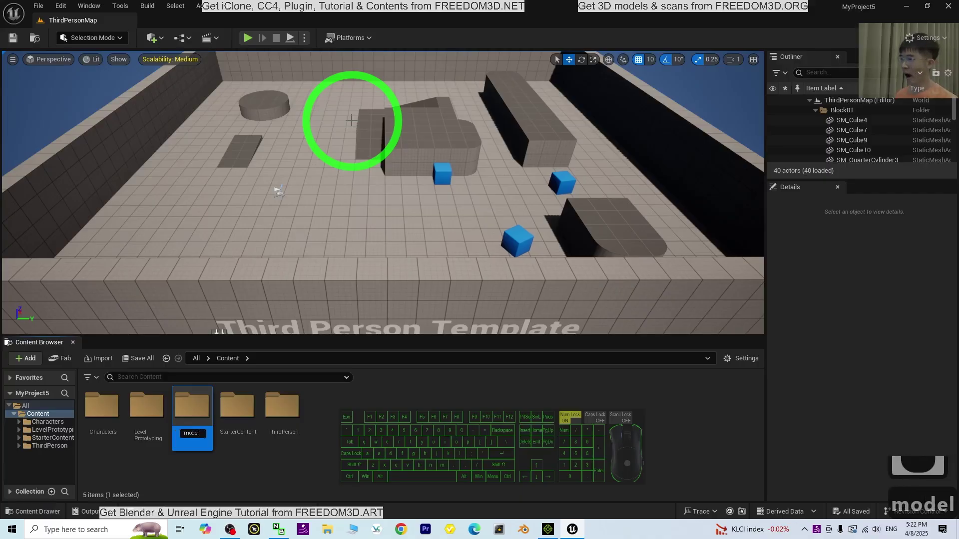
- Create a content folder named model01 and go into it
{"action": "key", "text": "0"}
{"action": "type", "text": "01"}
{"action": "key", "text": "Return"}
{"action": "type", "text": "01"}
{"action": "double_click", "coordinate": [198, 410]}
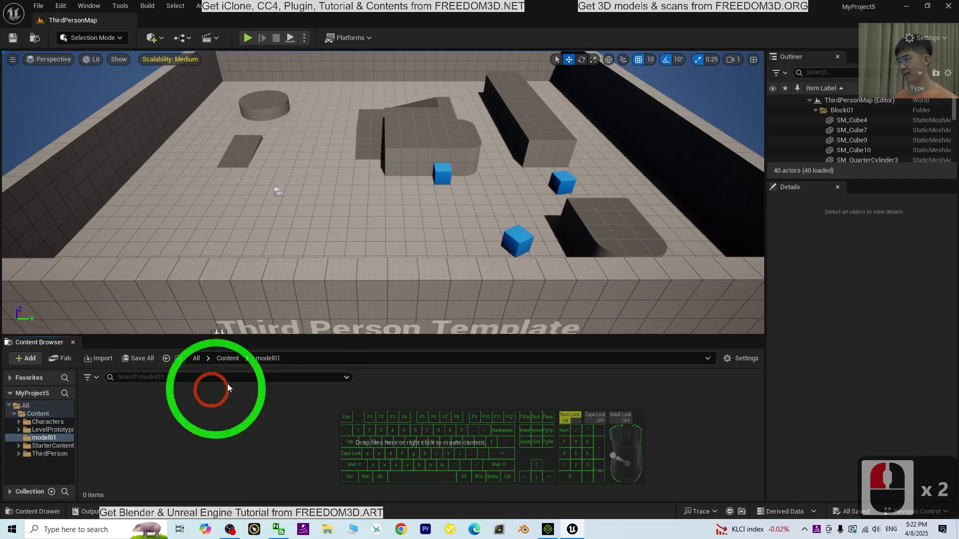
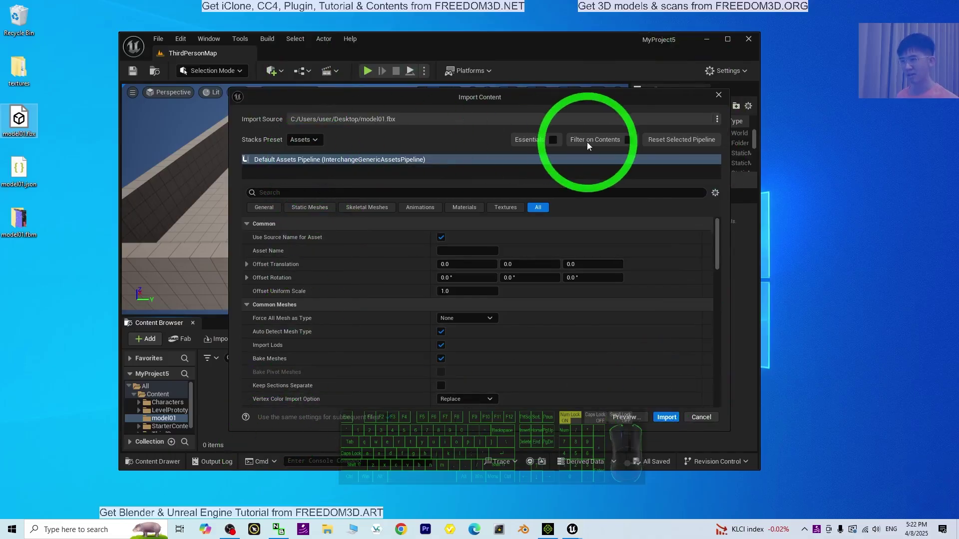
- Drag model01.fbx from the desktop into the model01 folder and import it
{"action": "left_click_drag", "start_coordinate": [659, 419], "coordinate": [358, 424]}
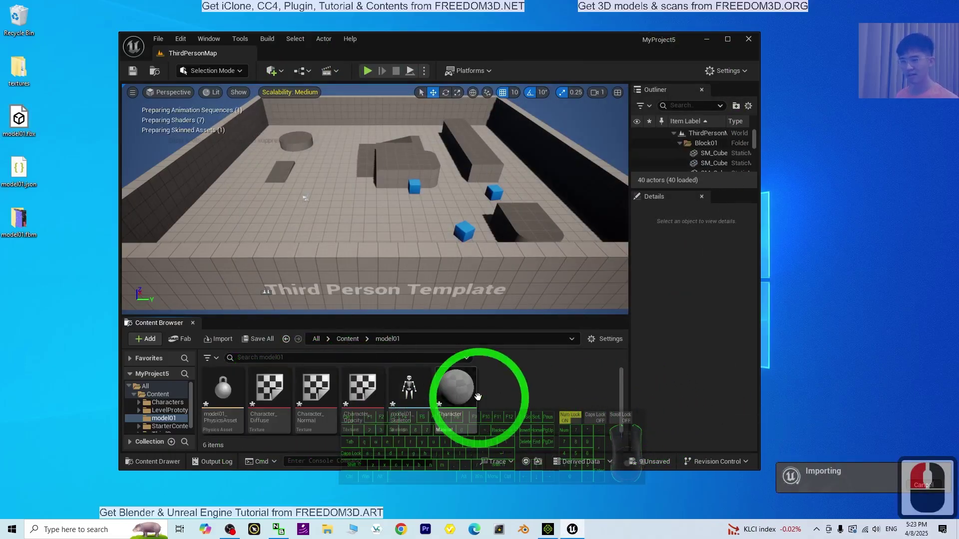
{"action": "left_click", "coordinate": [462, 452]}
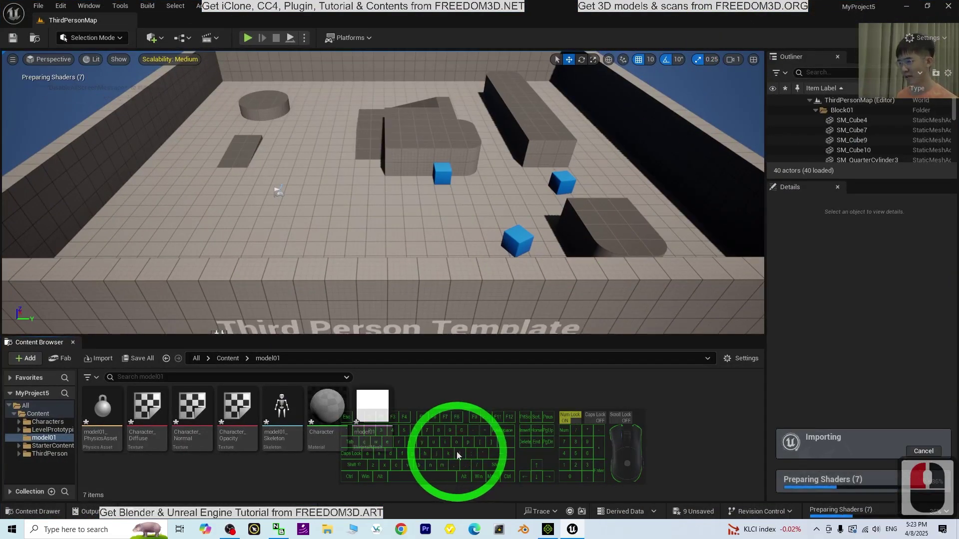
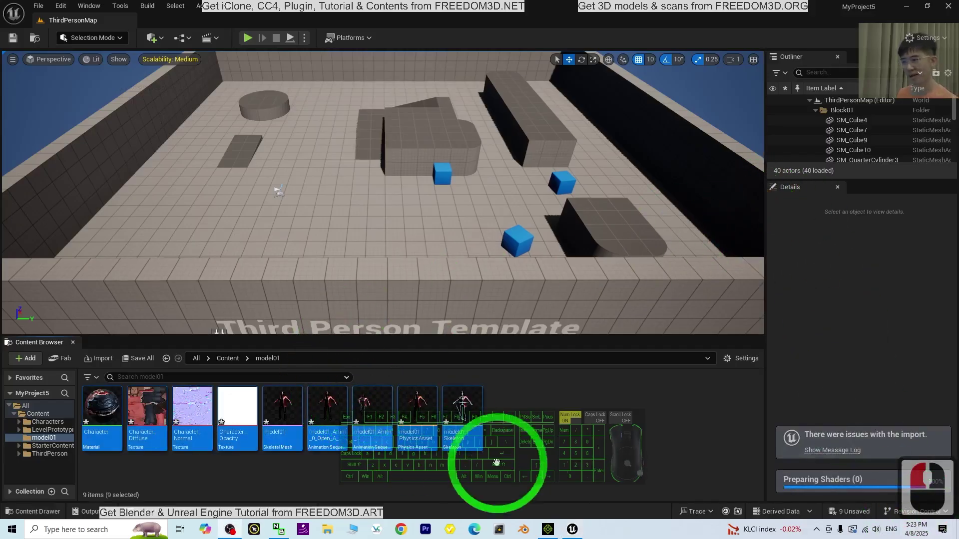
{"action": "double_click", "coordinate": [285, 408]}
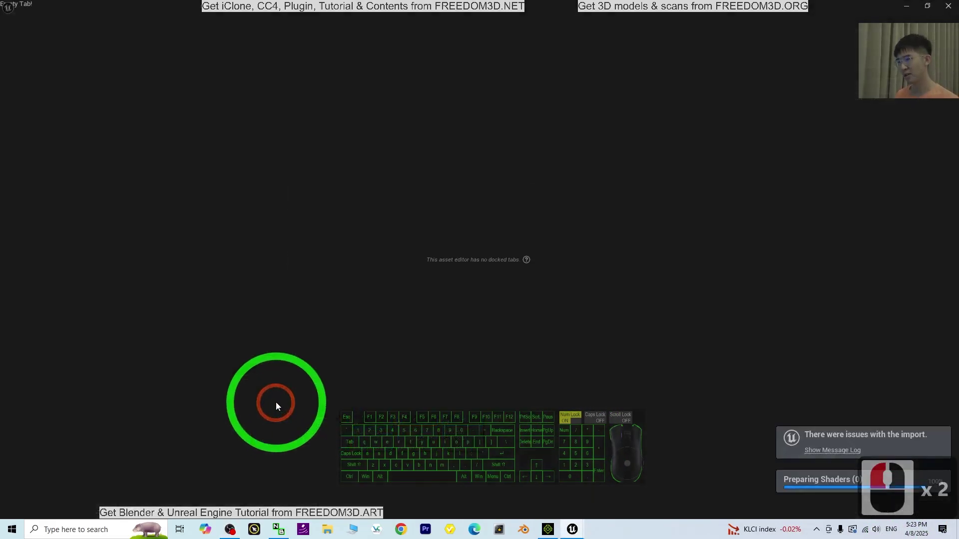
{"action": "scroll", "scroll_direction": "down", "scroll_amount": 3}
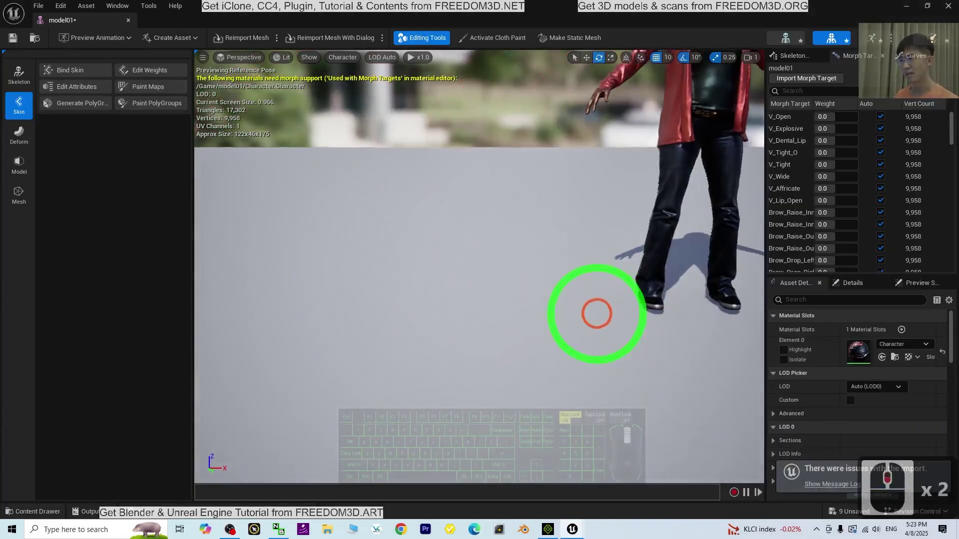
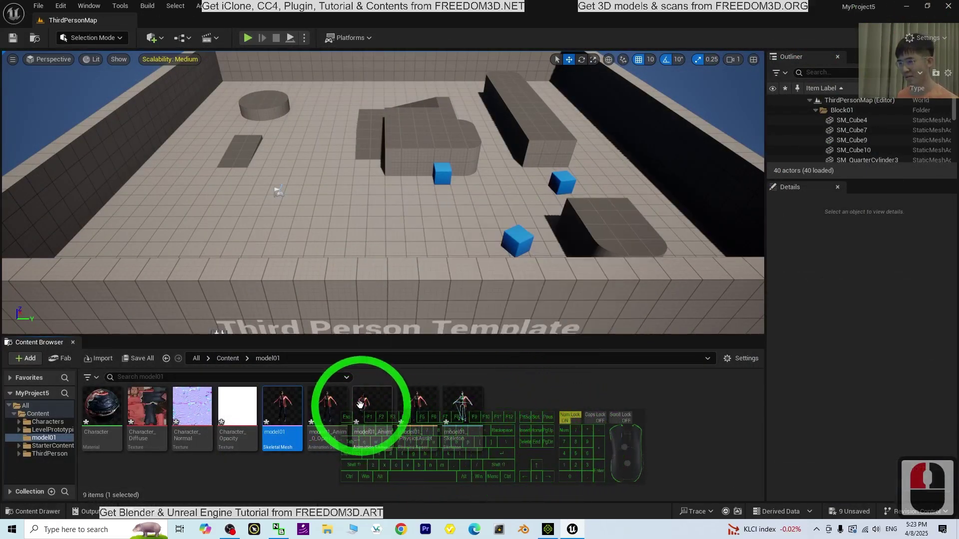
{"action": "left_click", "coordinate": [365, 411]}
{"action": "left_click", "coordinate": [365, 410]}
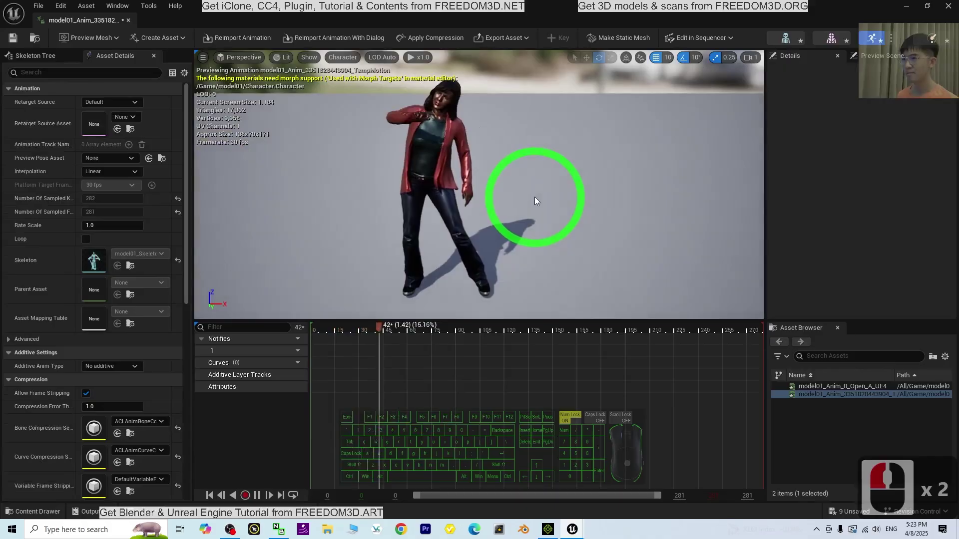
{"action": "scroll", "scroll_direction": "down", "scroll_amount": 3}
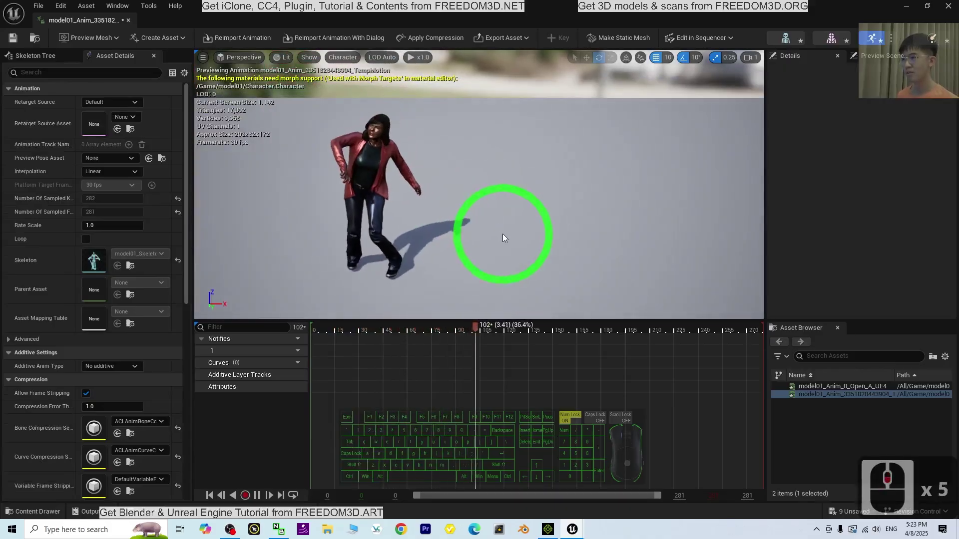
{"action": "left_click_drag", "start_coordinate": [499, 172], "coordinate": [289, 164]}
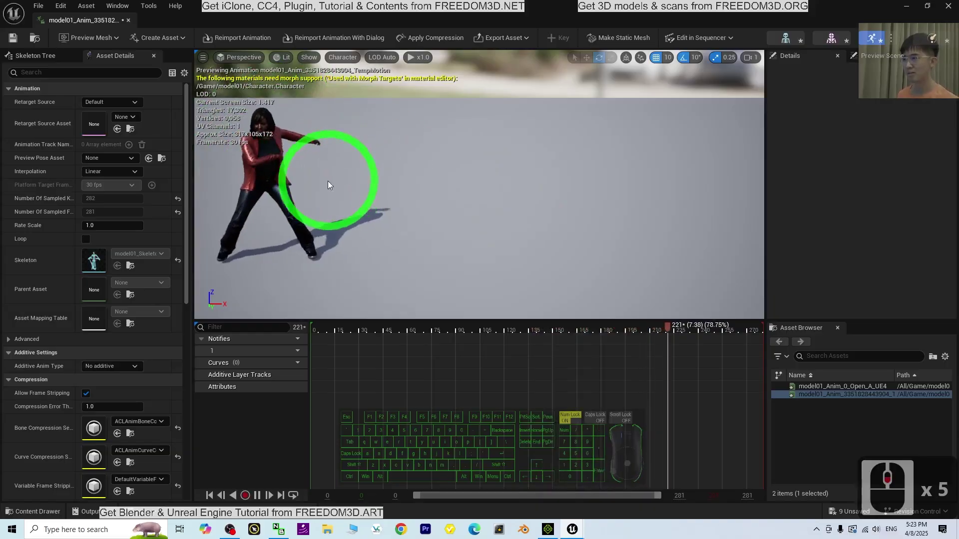
{"action": "left_click", "coordinate": [949, 13]}
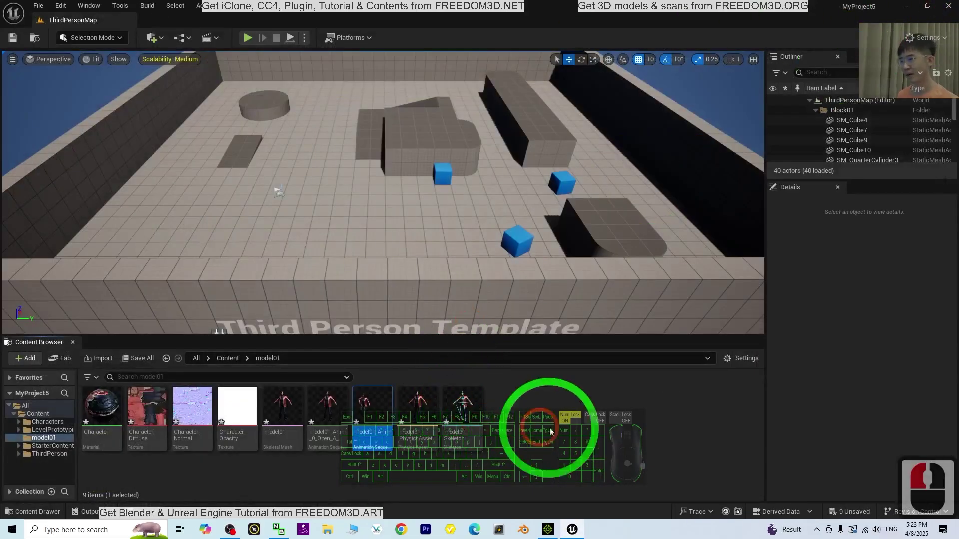
- Open the imported Character material in the Material Editor
{"action": "left_click", "coordinate": [591, 434]}
{"action": "left_click", "coordinate": [569, 460]}
{"action": "double_click", "coordinate": [95, 398]}
{"action": "scroll", "scroll_direction": "down", "scroll_amount": 3}
{"action": "middle_click", "coordinate": [437, 321]}
{"action": "middle_click", "coordinate": [605, 206]}
{"action": "middle_click", "coordinate": [606, 206]}
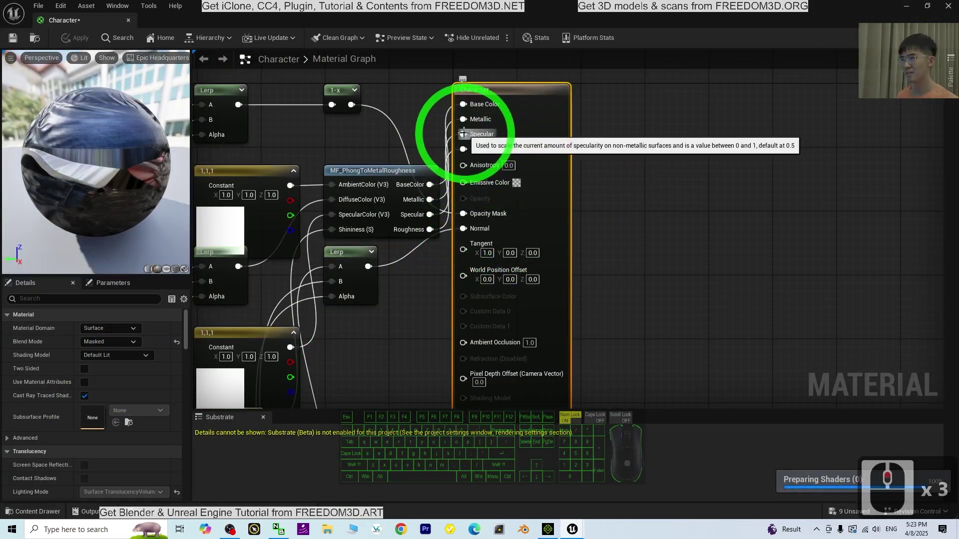
- Disconnect the Specular input and check the preview sphere
{"action": "left_click_drag", "start_coordinate": [448, 145], "coordinate": [654, 150]}
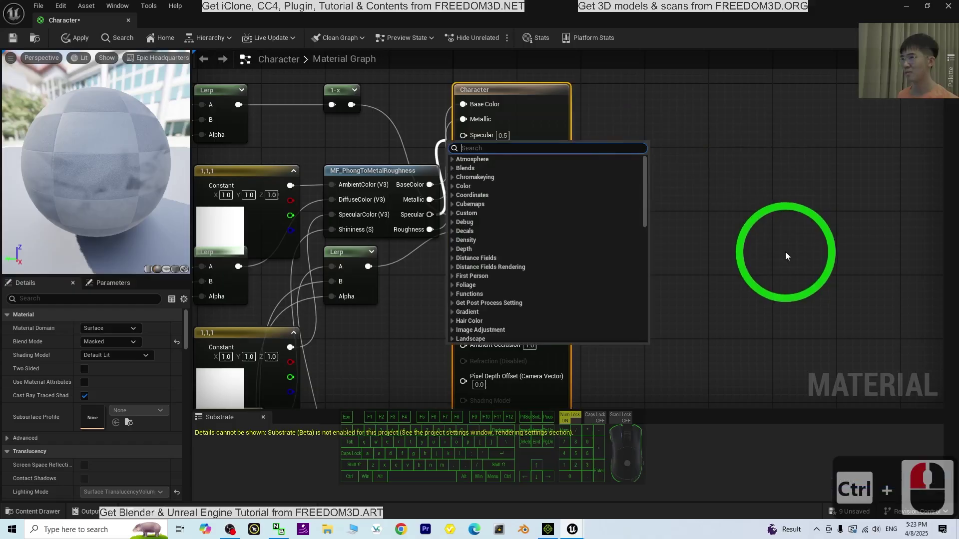
{"action": "left_click", "coordinate": [788, 256]}
{"action": "left_click_drag", "start_coordinate": [788, 256], "coordinate": [202, 188]}
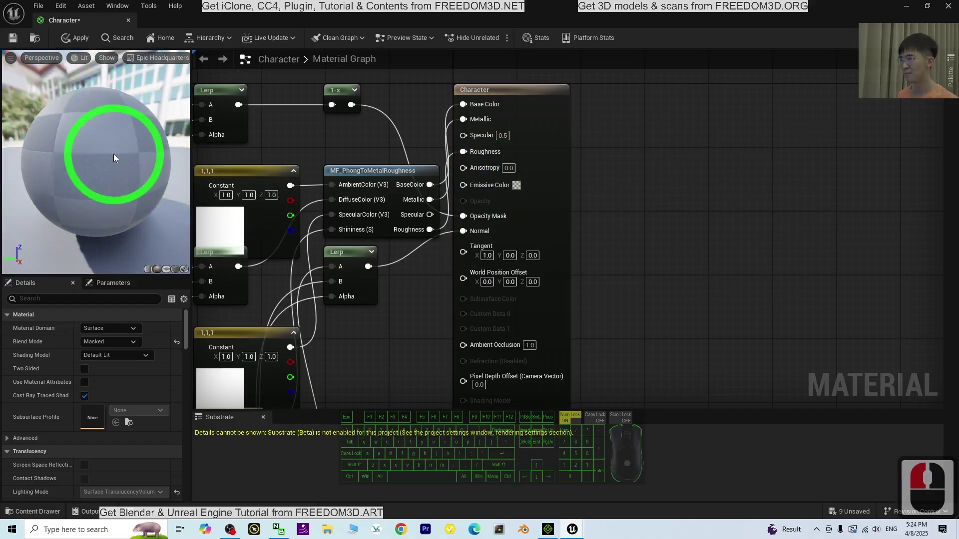
{"action": "left_click_drag", "start_coordinate": [75, 154], "coordinate": [151, 129]}
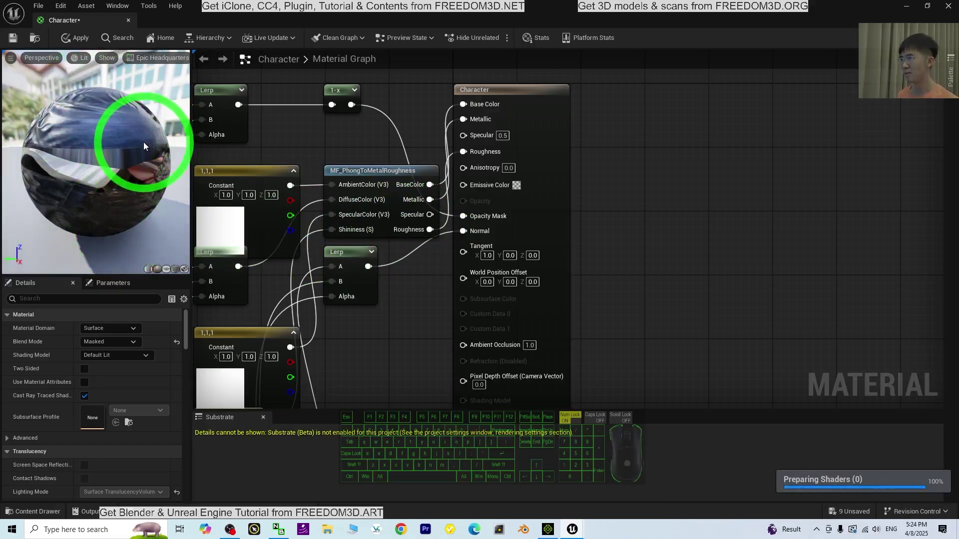
- Apply and save the Character material, then return to the Third Person map
{"action": "left_click", "coordinate": [21, 41]}
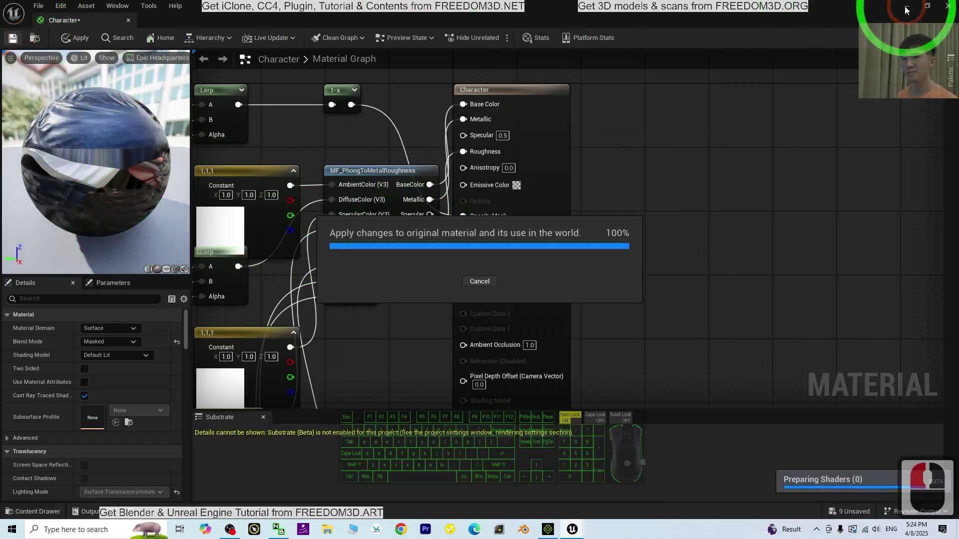
{"action": "left_click", "coordinate": [905, 9]}
{"action": "left_click_drag", "start_coordinate": [538, 241], "coordinate": [529, 286]}
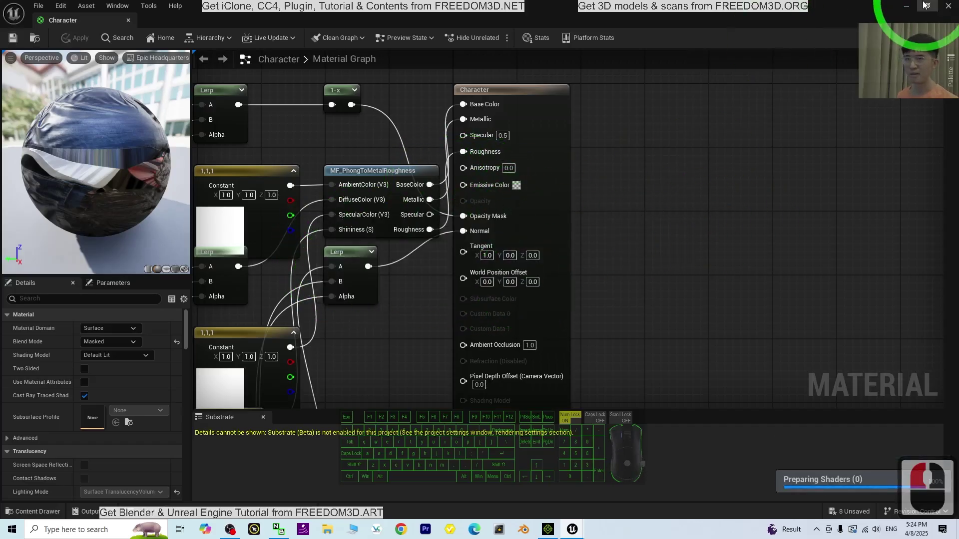
{"action": "left_click", "coordinate": [911, 15]}
{"action": "left_click_drag", "start_coordinate": [376, 372], "coordinate": [247, 431]}
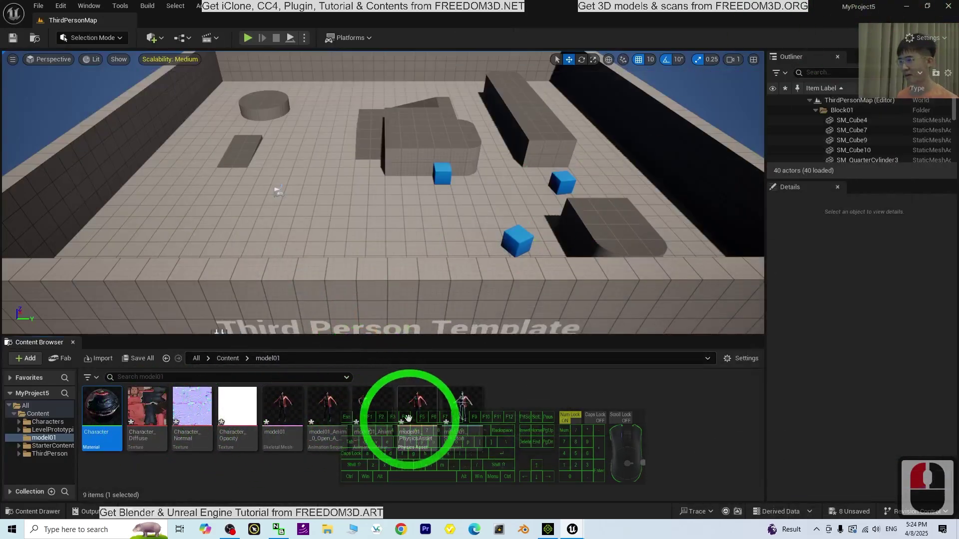
- Inspect the model01 skeletal mesh, then bring the Character material back with Roughness unlinked
{"action": "left_click", "coordinate": [286, 405]}
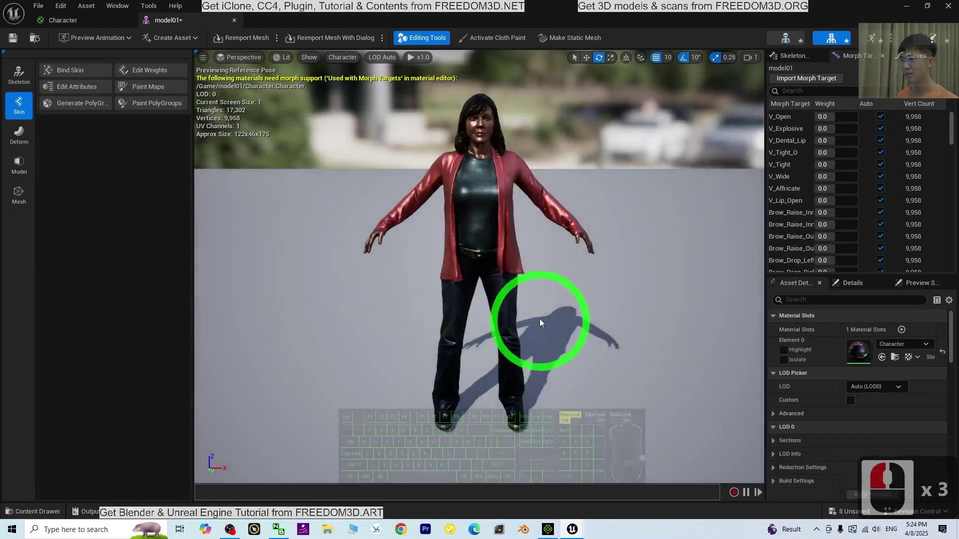
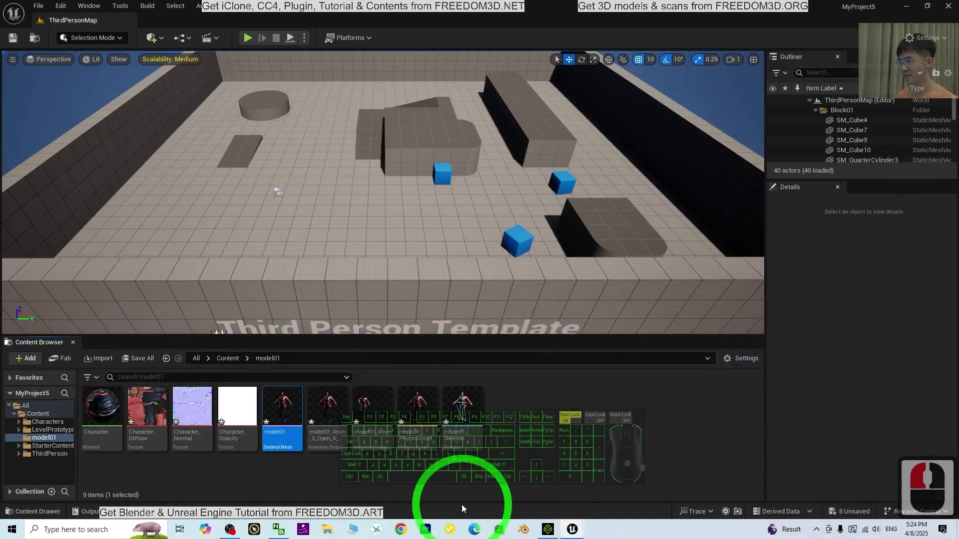
{"action": "left_click", "coordinate": [579, 531]}
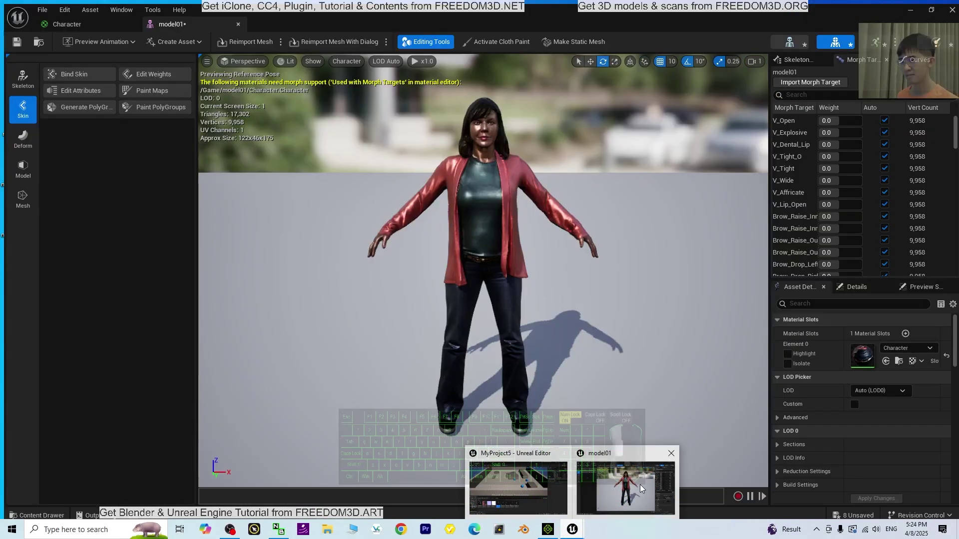
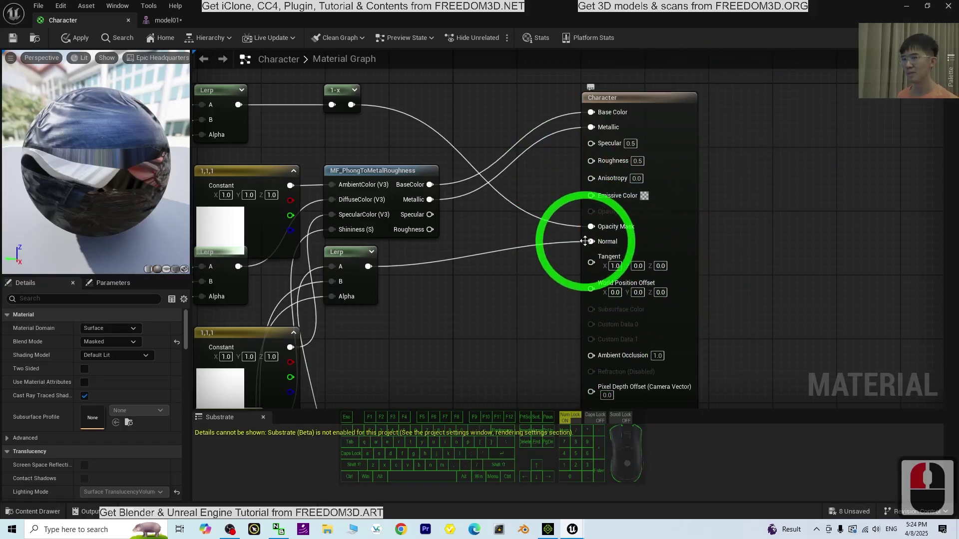
- Break the link into the Character material's Normal input and apply the change
{"action": "left_click_drag", "start_coordinate": [592, 246], "coordinate": [520, 265]}
{"action": "left_click", "coordinate": [815, 206]}
{"action": "left_click_drag", "start_coordinate": [565, 266], "coordinate": [346, 243]}
{"action": "left_click", "coordinate": [10, 41]}
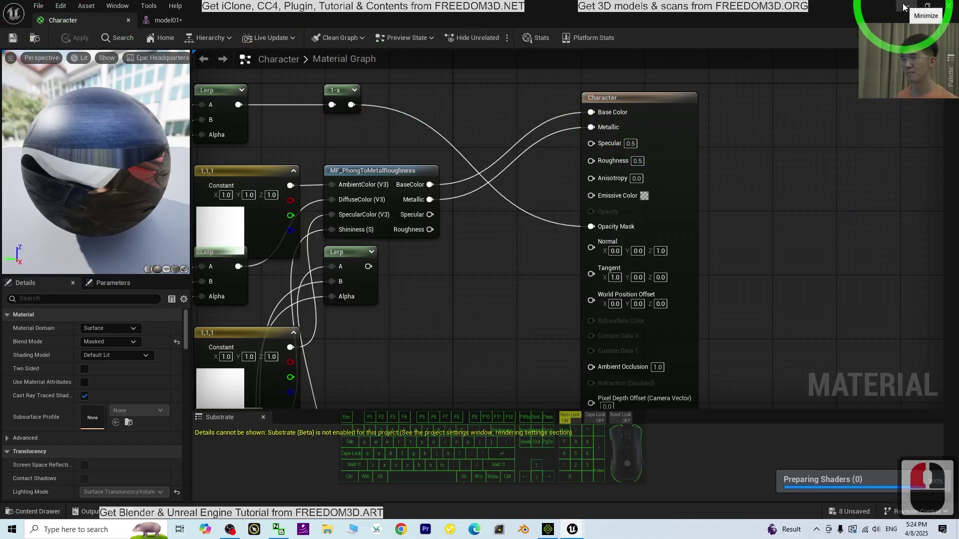
- Tuck the material editor away and view the result on the model01 character preview
{"action": "left_click", "coordinate": [906, 7]}
{"action": "left_click_drag", "start_coordinate": [906, 7], "coordinate": [307, 405]}
{"action": "left_click", "coordinate": [291, 405]}
{"action": "left_click_drag", "start_coordinate": [291, 405], "coordinate": [559, 257]}
{"action": "scroll", "scroll_direction": "up", "scroll_amount": 3}
{"action": "scroll", "scroll_direction": "up", "scroll_amount": 3}
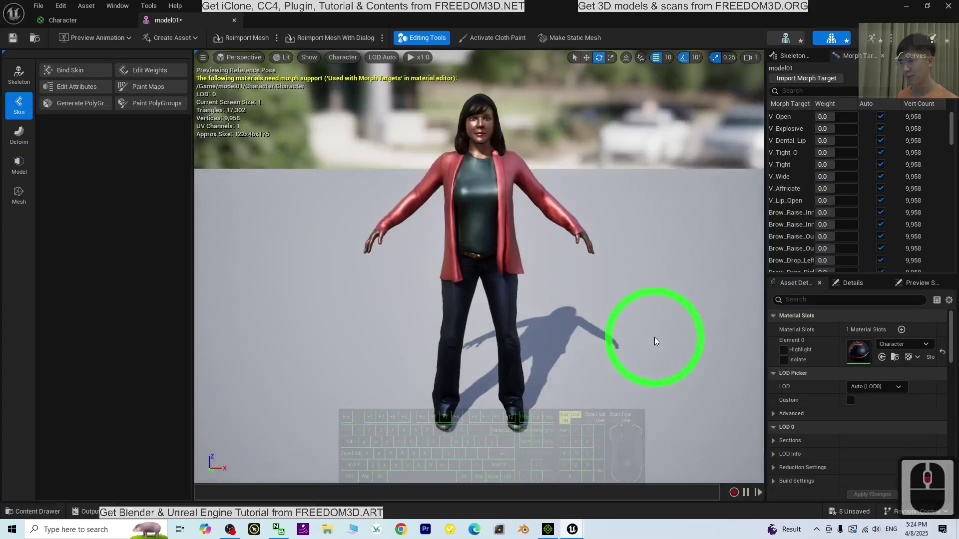
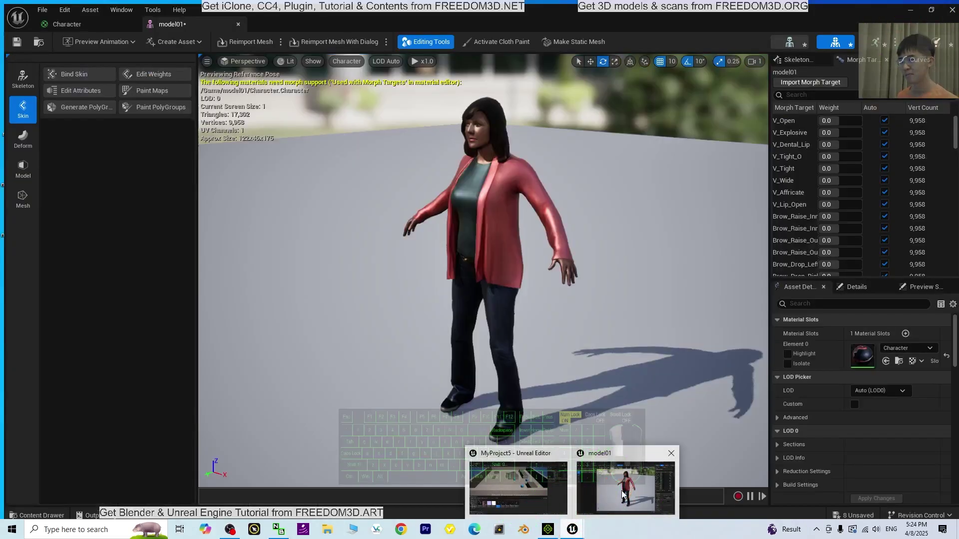
{"action": "left_click", "coordinate": [501, 478]}
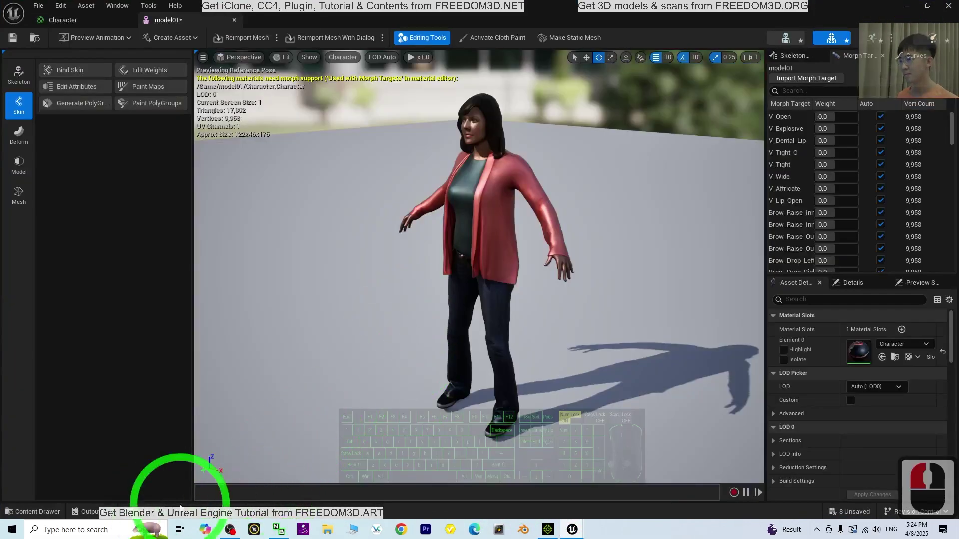
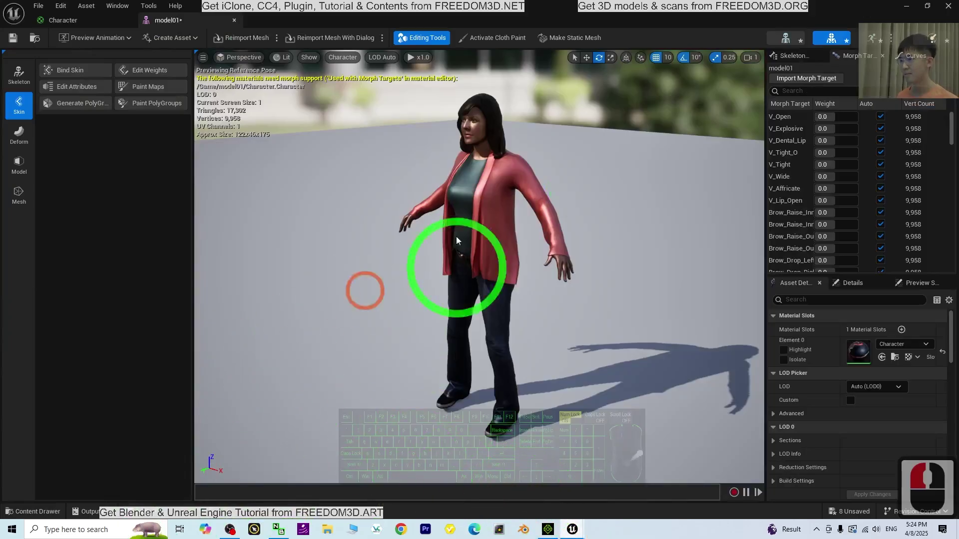
- Reopen the Character material and wire the Phong Roughness output into Roughness
{"action": "left_click", "coordinate": [907, 8]}
{"action": "double_click", "coordinate": [110, 407]}
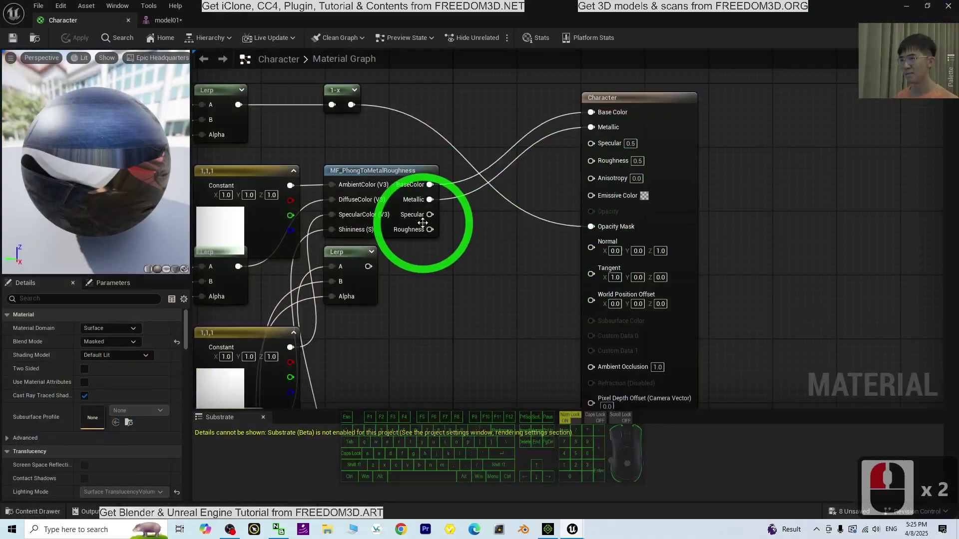
{"action": "left_click_drag", "start_coordinate": [435, 234], "coordinate": [590, 165]}
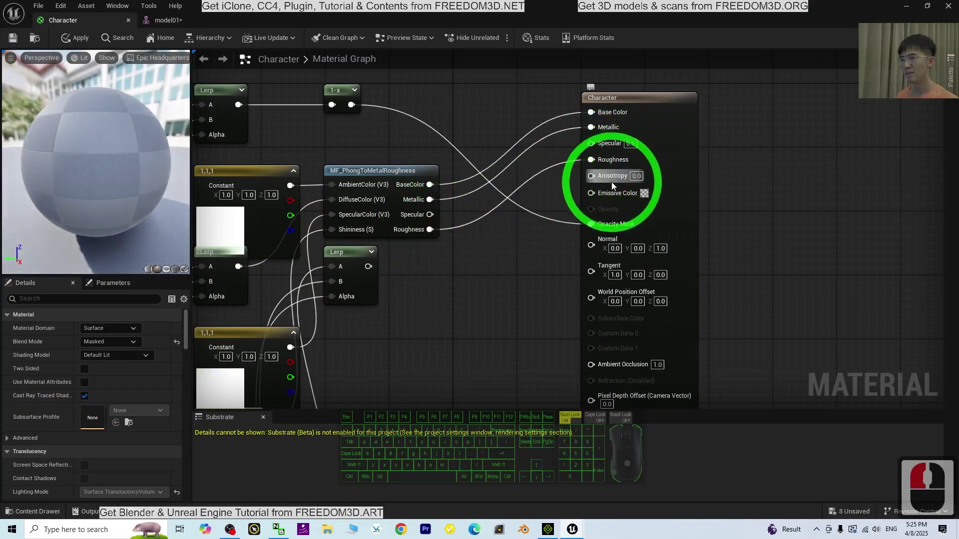
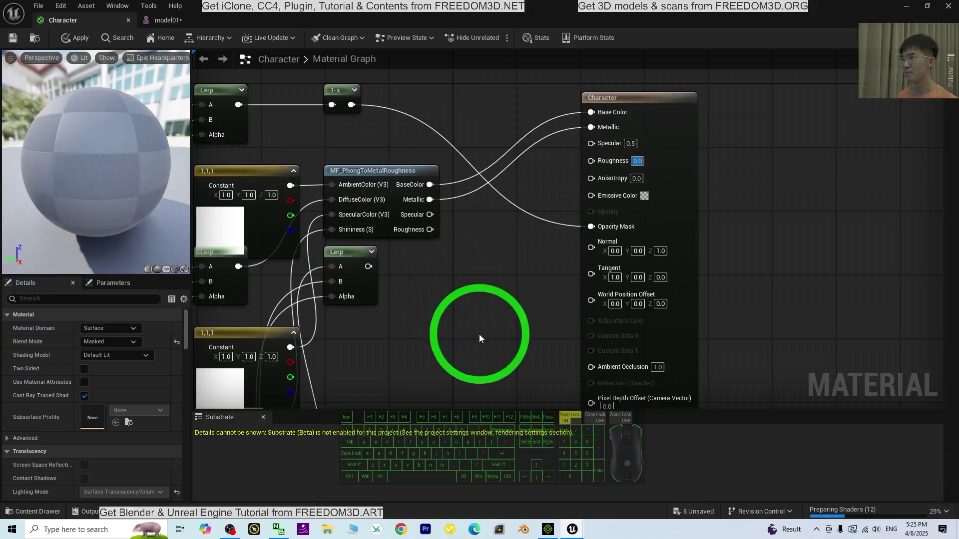
- Apply the Roughness change and view the glossier jacket on the model01 preview
{"action": "middle_click", "coordinate": [483, 342]}
{"action": "scroll", "scroll_direction": "down", "scroll_amount": 3}
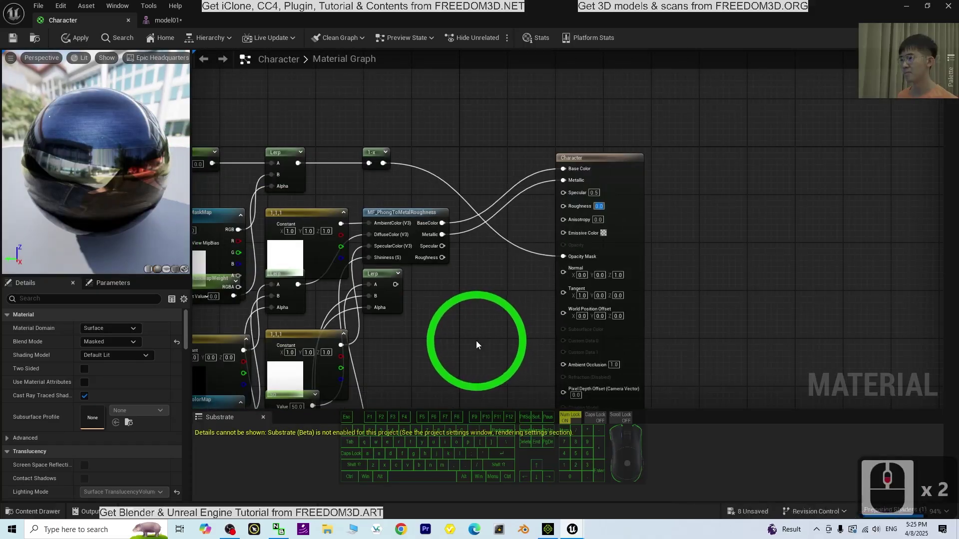
{"action": "middle_click", "coordinate": [477, 346]}
{"action": "left_click", "coordinate": [475, 348]}
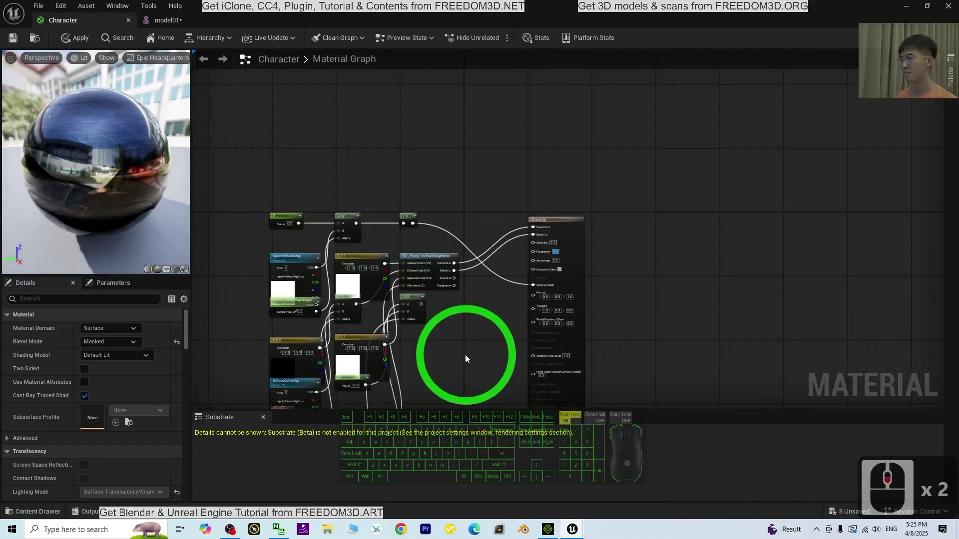
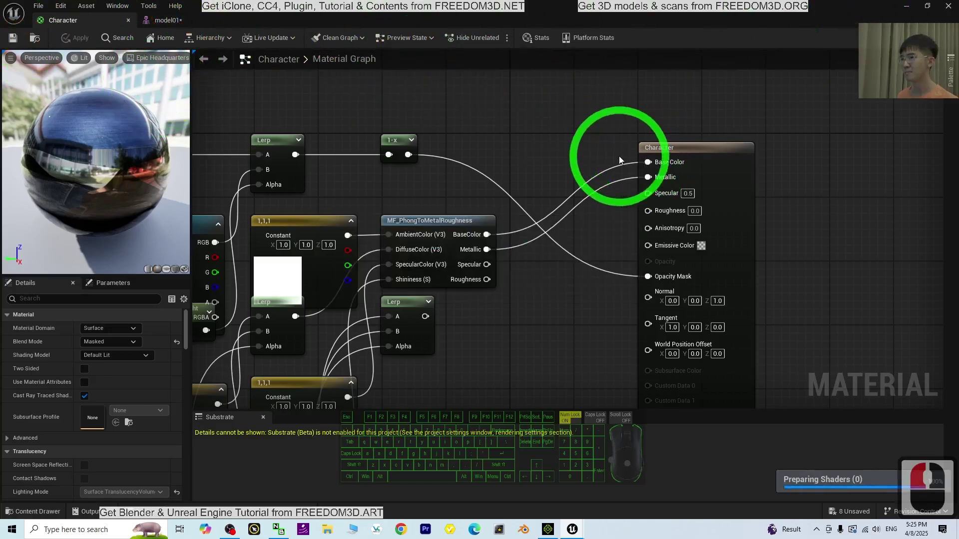
{"action": "left_click", "coordinate": [165, 23]}
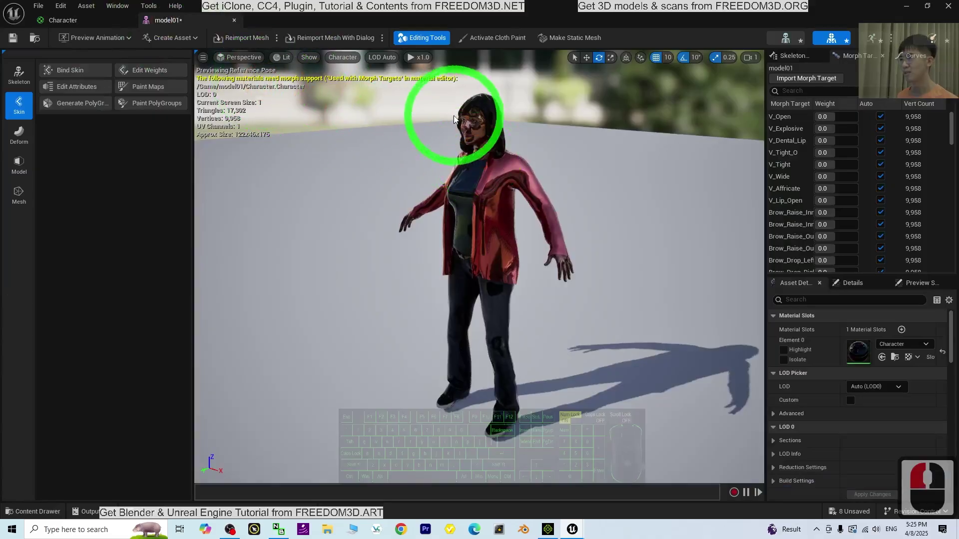
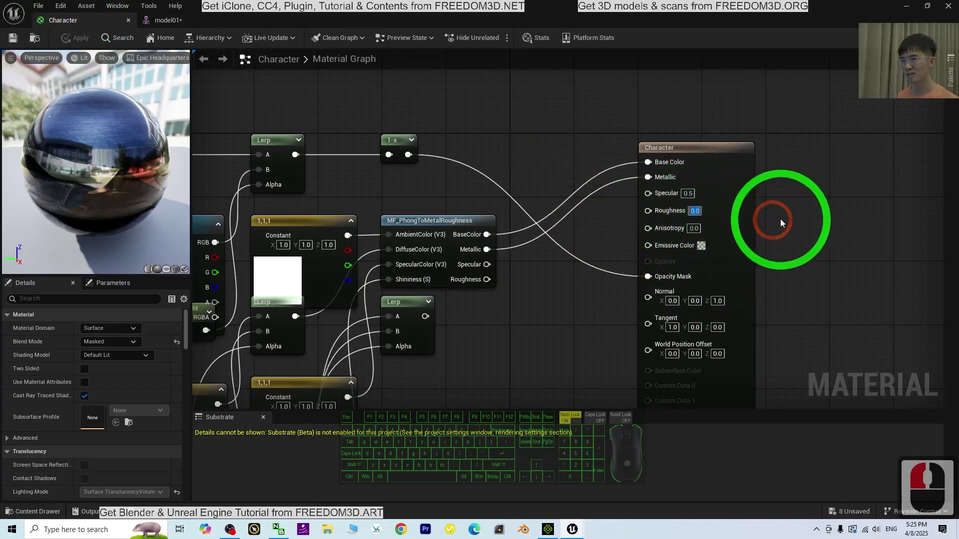
- Enter a Roughness of 100 on the Character node and apply the material to the world
{"action": "type", "text": "10"}
{"action": "key", "text": "BackSpace"}
{"action": "key", "text": "Return"}
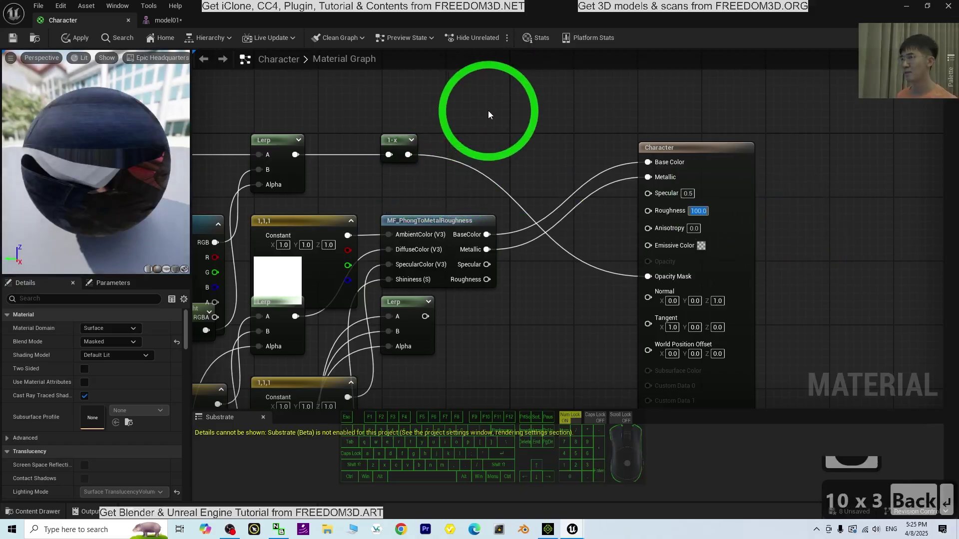
{"action": "left_click", "coordinate": [125, 127]}
{"action": "left_click", "coordinate": [14, 40]}
{"action": "left_click", "coordinate": [165, 26]}
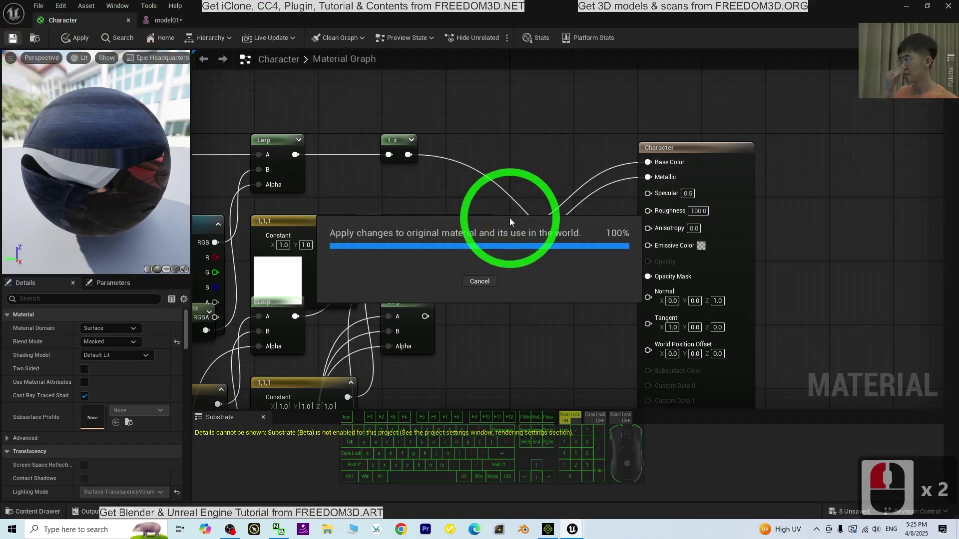
- Pan the Character material graph to bring the NormalMap texture node into view
{"action": "left_click", "coordinate": [508, 199]}
{"action": "left_click", "coordinate": [166, 23]}
{"action": "left_click", "coordinate": [76, 25]}
{"action": "scroll", "scroll_direction": "down", "scroll_amount": 3}
{"action": "middle_click", "coordinate": [557, 344]}
{"action": "left_click", "coordinate": [556, 344]}
{"action": "left_click", "coordinate": [549, 348]}
{"action": "left_click_drag", "start_coordinate": [569, 378], "coordinate": [551, 327]}
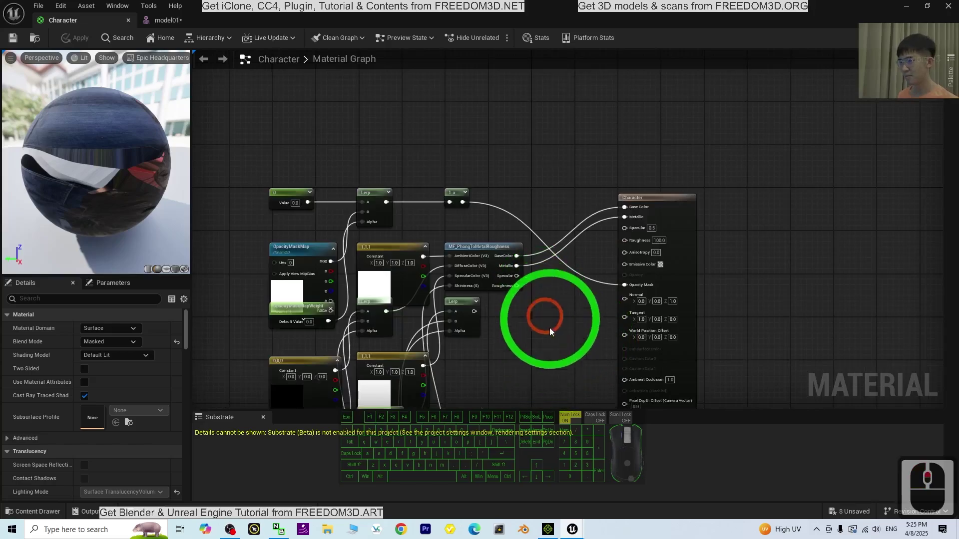
{"action": "left_click", "coordinate": [566, 374]}
{"action": "left_click", "coordinate": [537, 184]}
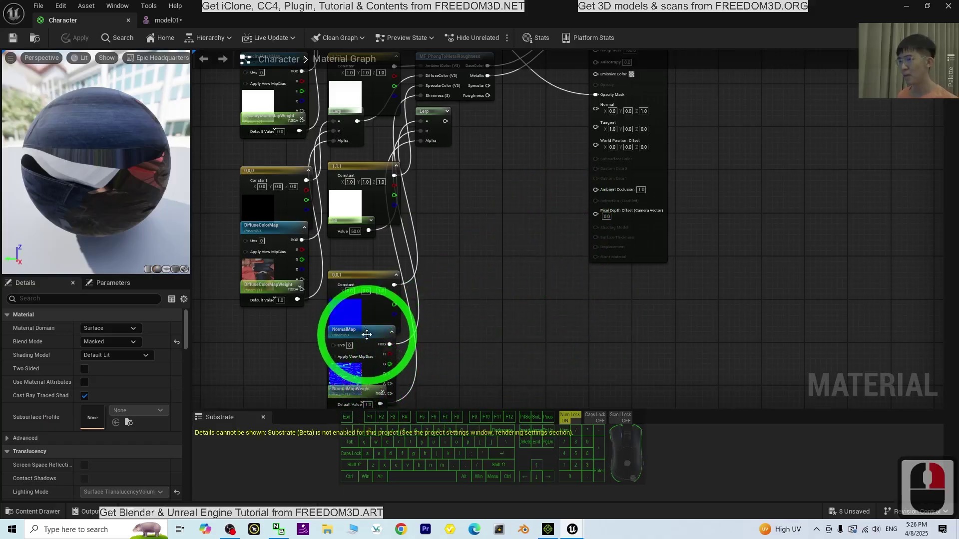
- Move the NormalMap node aside, connect the normal blend into the Normal input and apply
{"action": "left_click_drag", "start_coordinate": [370, 340], "coordinate": [293, 369]}
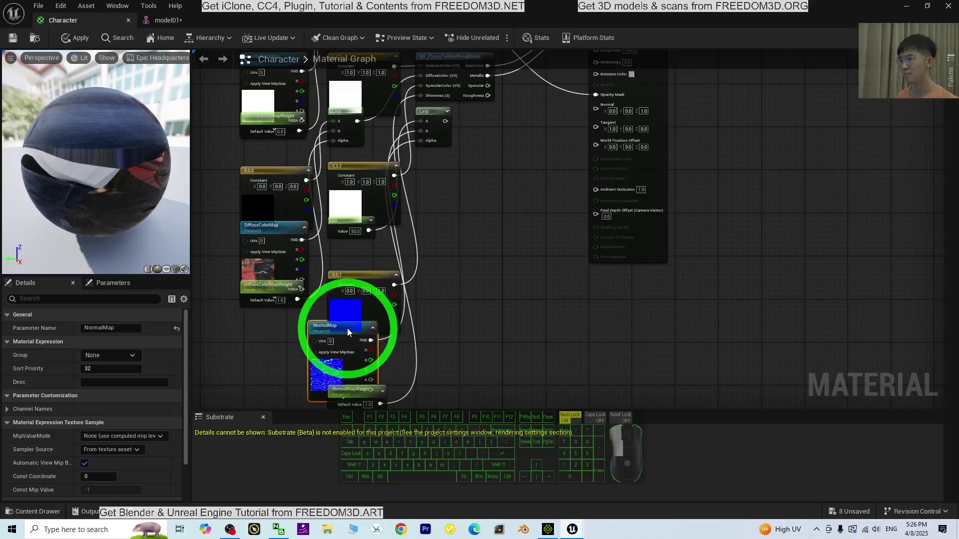
{"action": "left_click", "coordinate": [318, 352]}
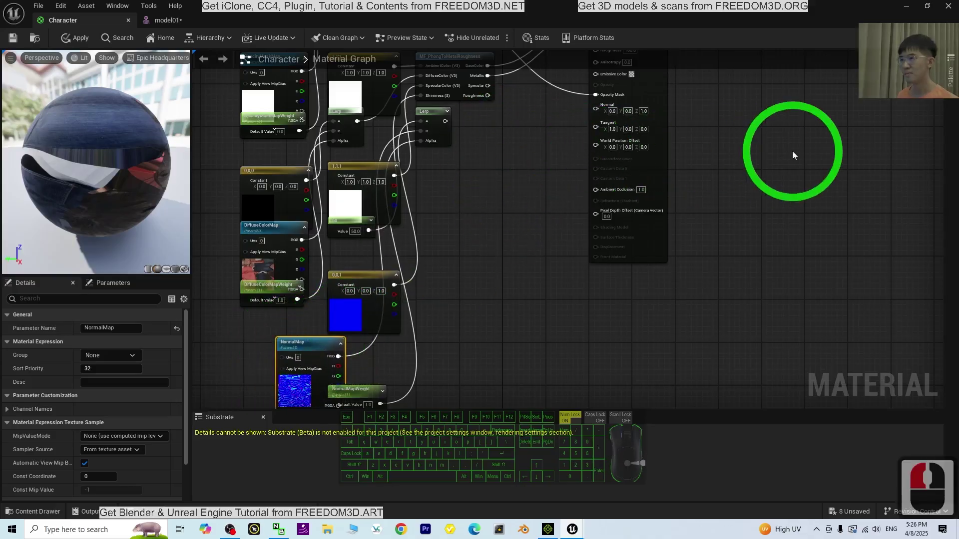
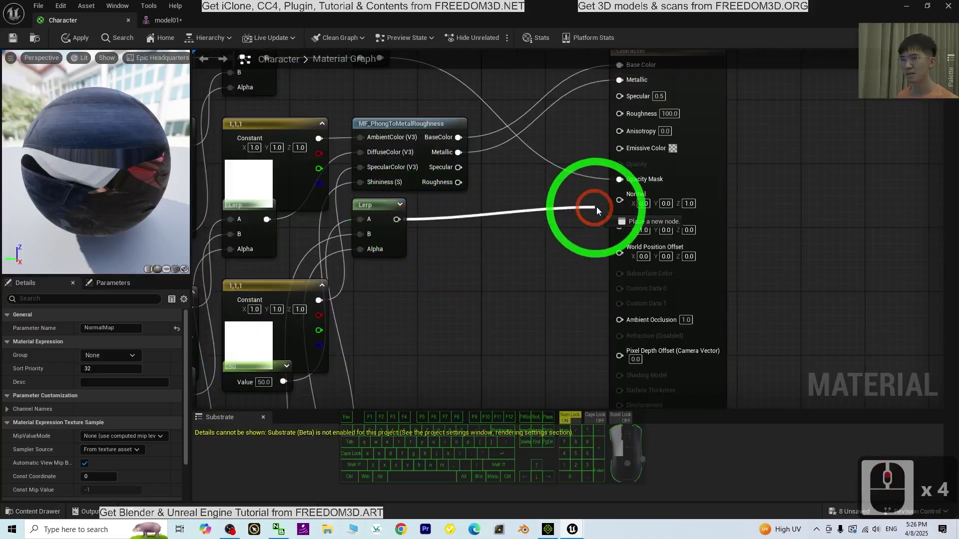
{"action": "left_click", "coordinate": [625, 205]}
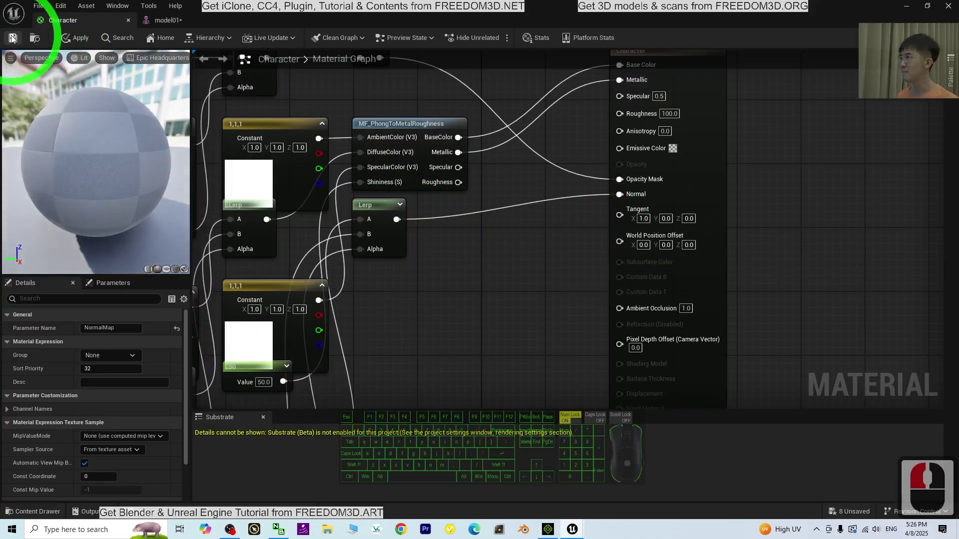
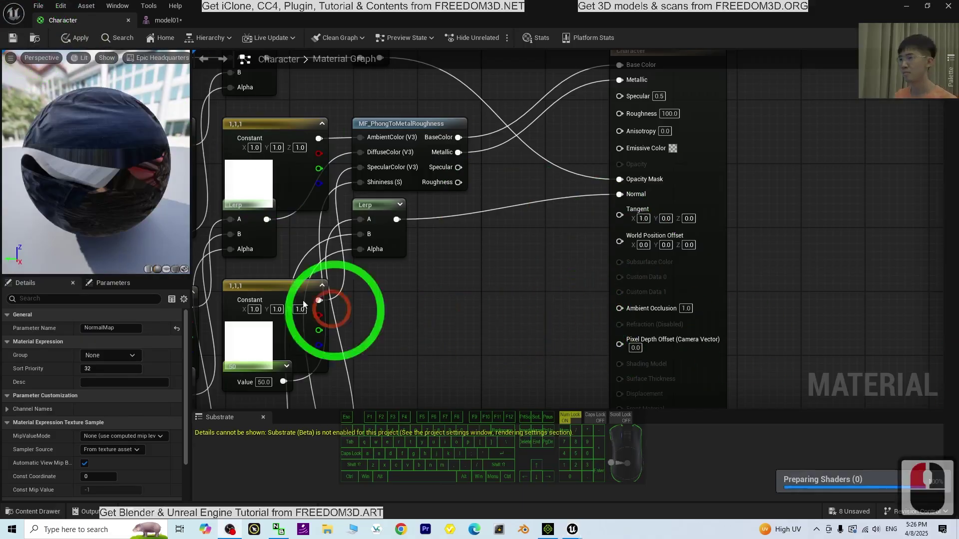
{"action": "left_click", "coordinate": [16, 43]}
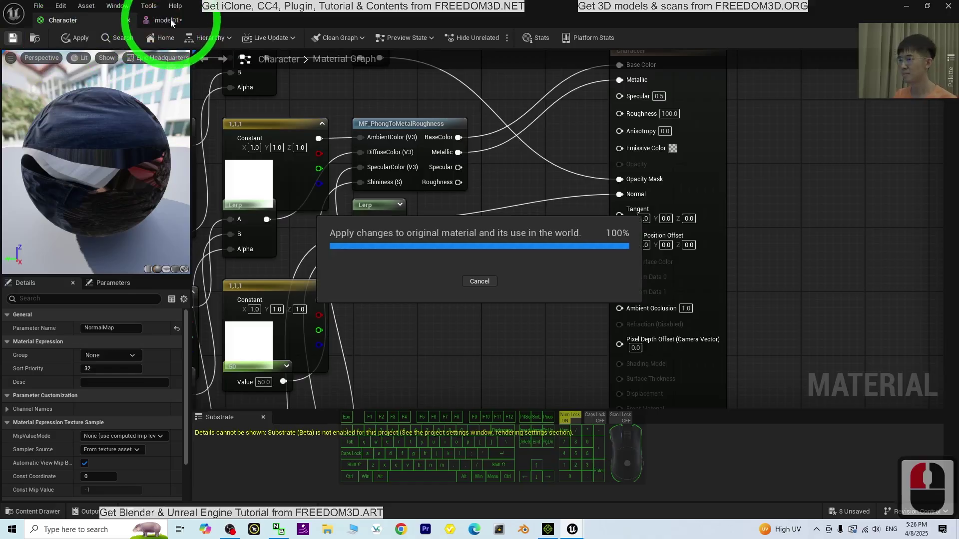
- Return to the model01 mesh editor and zoom in on the updated character
{"action": "right_click", "coordinate": [179, 28]}
{"action": "left_click", "coordinate": [179, 27]}
{"action": "scroll", "scroll_direction": "down", "scroll_amount": 3}
{"action": "middle_click", "coordinate": [586, 207]}
{"action": "scroll", "scroll_direction": "up", "scroll_amount": 3}
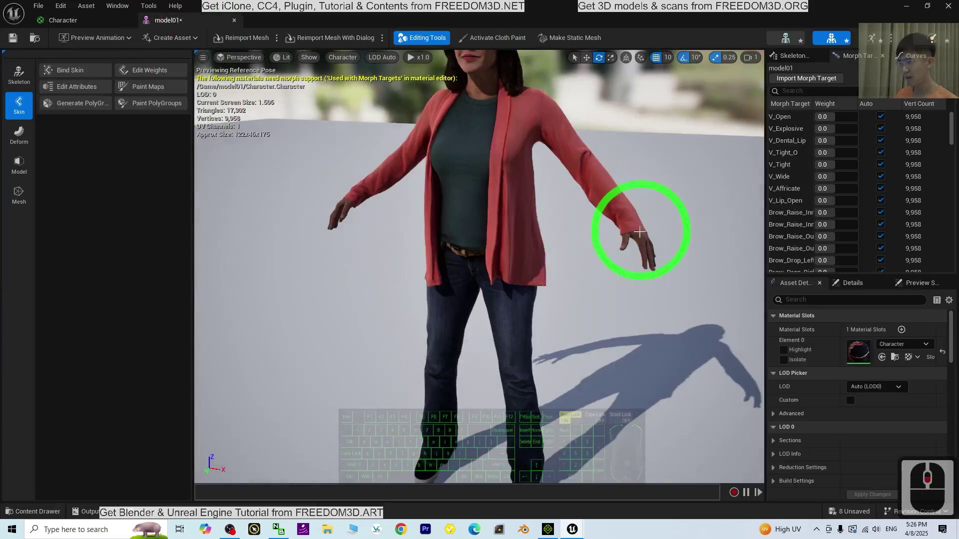
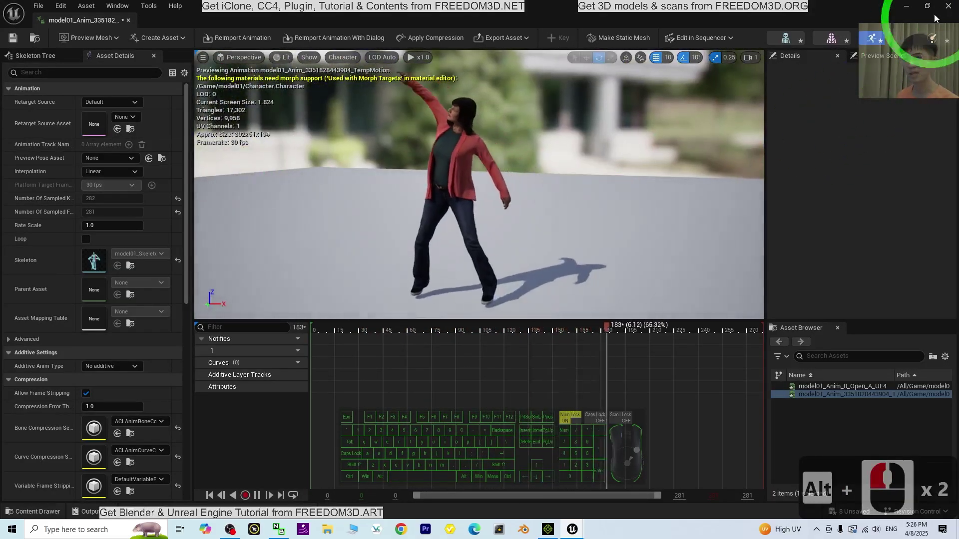
- Close the dance animation preview to return to the Third Person map
{"action": "left_click", "coordinate": [957, 7]}
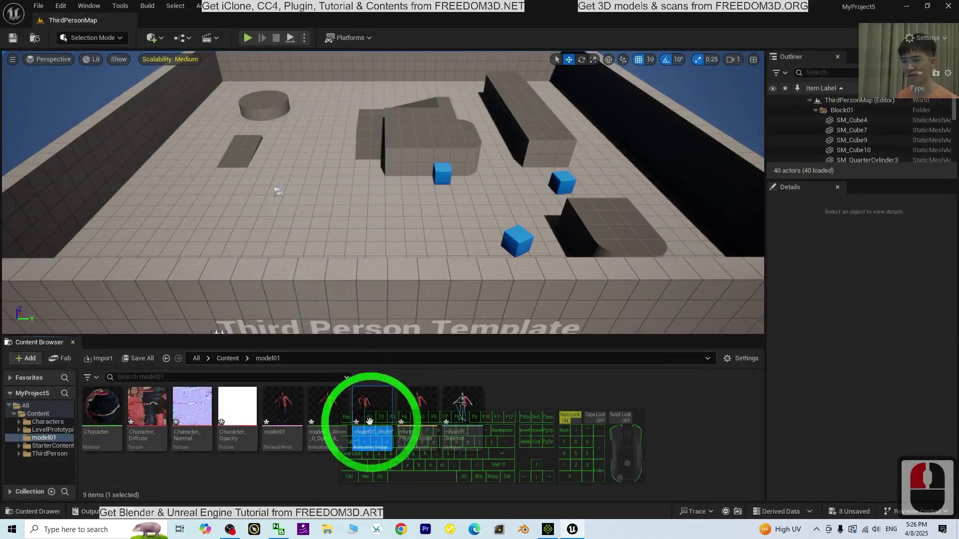
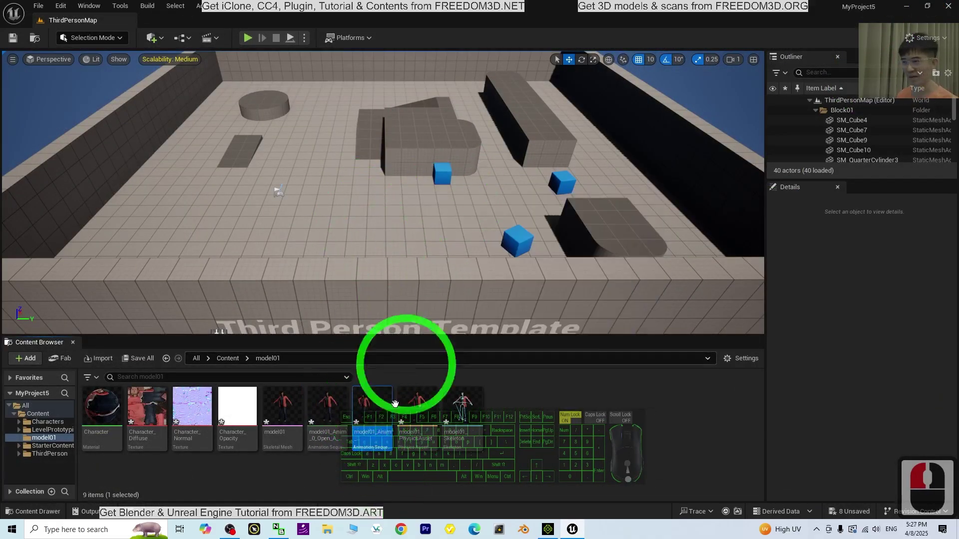
- Place the model01 dance animation in the level and start a Play-in-Editor session
{"action": "left_click", "coordinate": [368, 398]}
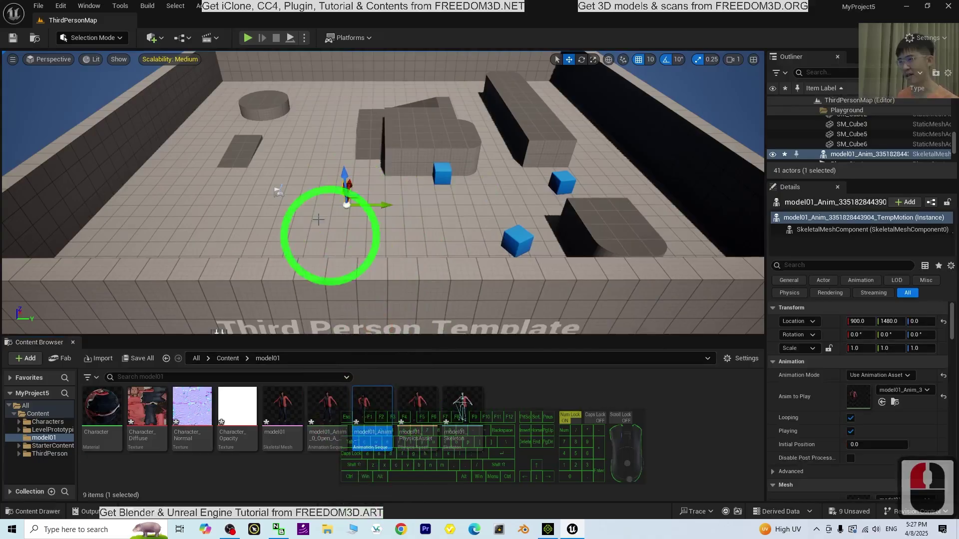
{"action": "left_click", "coordinate": [254, 42]}
{"action": "left_click", "coordinate": [394, 246]}
- Walk the mannequin around the level with WASD toward the dancing character
{"action": "key", "text": "w"}
{"action": "key", "text": "w"}
{"action": "key", "text": "w"}
{"action": "key", "text": "s"}
{"action": "key", "text": "a"}
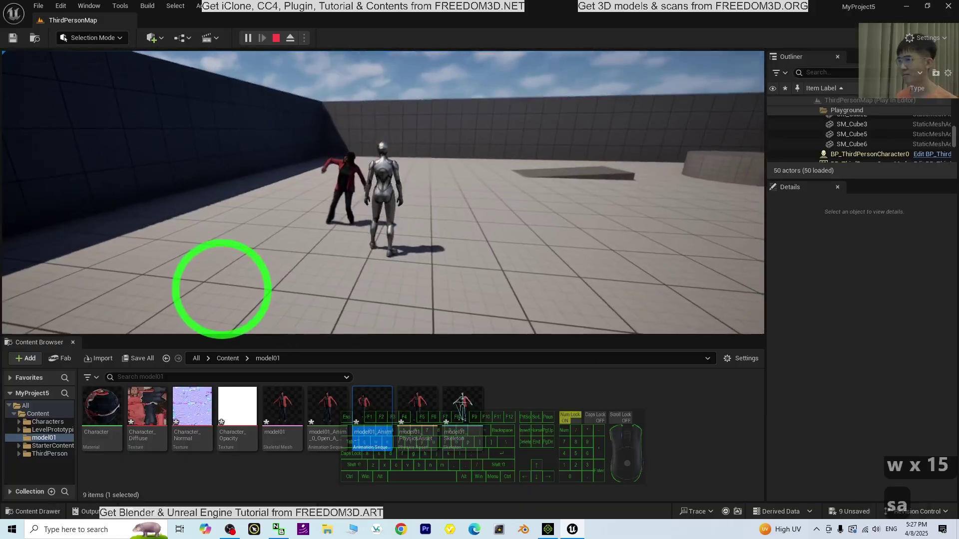
{"action": "key", "text": "BackSpace"}
{"action": "type", "text": "aw"}
{"action": "type", "text": "aw"}
{"action": "type", "text": "w"}
{"action": "type", "text": "adw"}
{"action": "type", "text": "waa"}
{"action": "type", "text": "ww w"}
{"action": "type", "text": "w"}
- Circle and jump around the dancing red-clothed character while it performs
{"action": "key", "text": "space"}
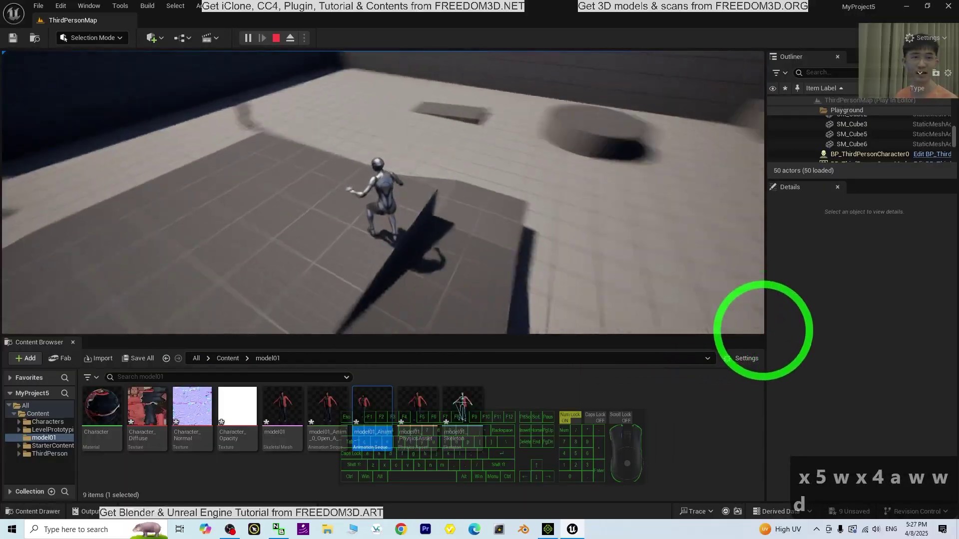
{"action": "type", "text": "w"}
{"action": "key", "text": "space"}
{"action": "type", "text": "a waa"}
{"action": "key", "text": "space"}
{"action": "type", "text": "www a"}
{"action": "key", "text": "w"}
{"action": "type", "text": "d"}
{"action": "type", "text": "aw"}
{"action": "type", "text": "a"}
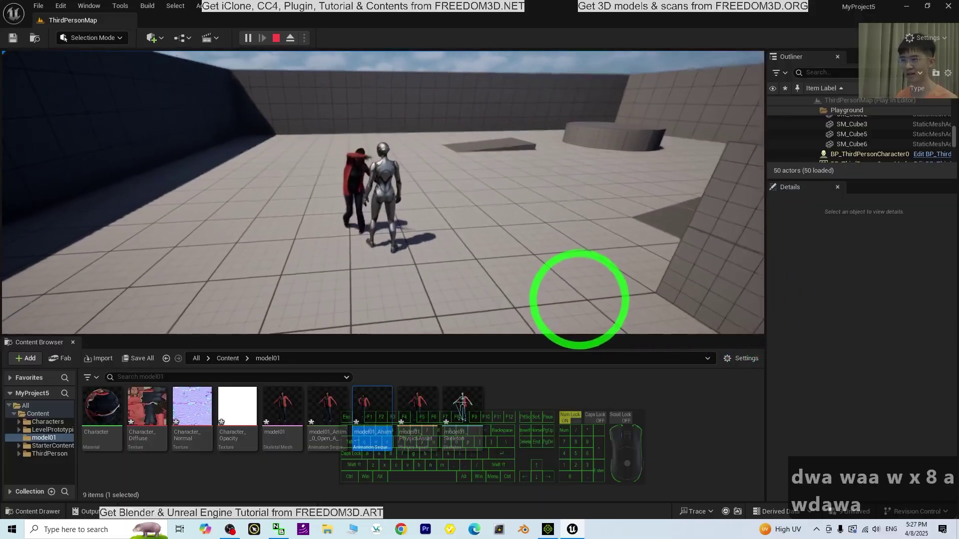
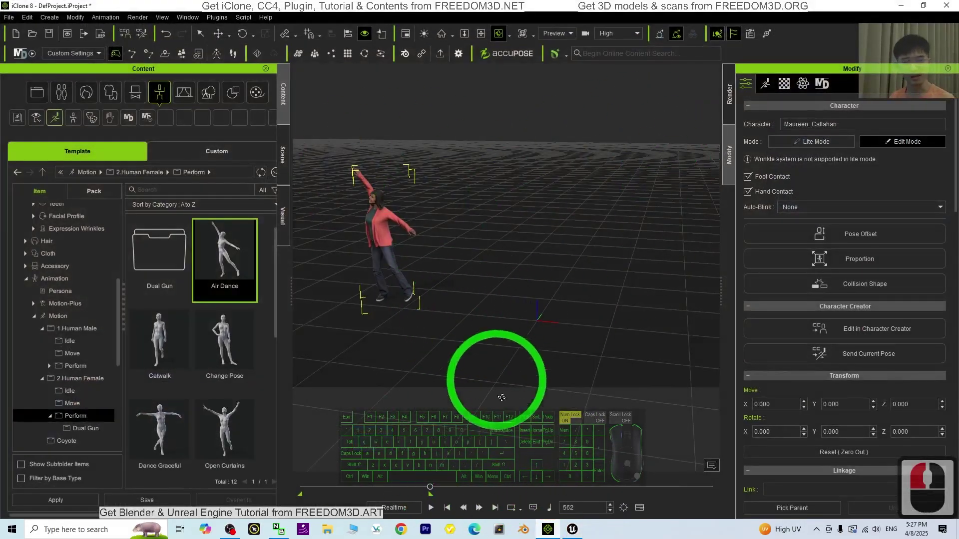
- Adjust the iClone viewport to look over the Air Dance character
{"action": "left_click", "coordinate": [436, 517]}
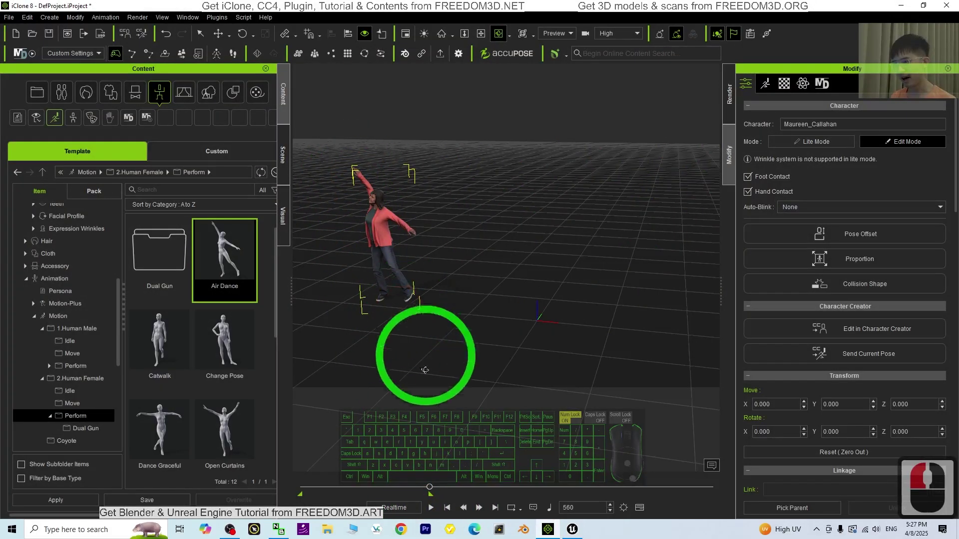
{"action": "left_click_drag", "start_coordinate": [453, 515], "coordinate": [430, 512]}
{"action": "left_click", "coordinate": [431, 511]}
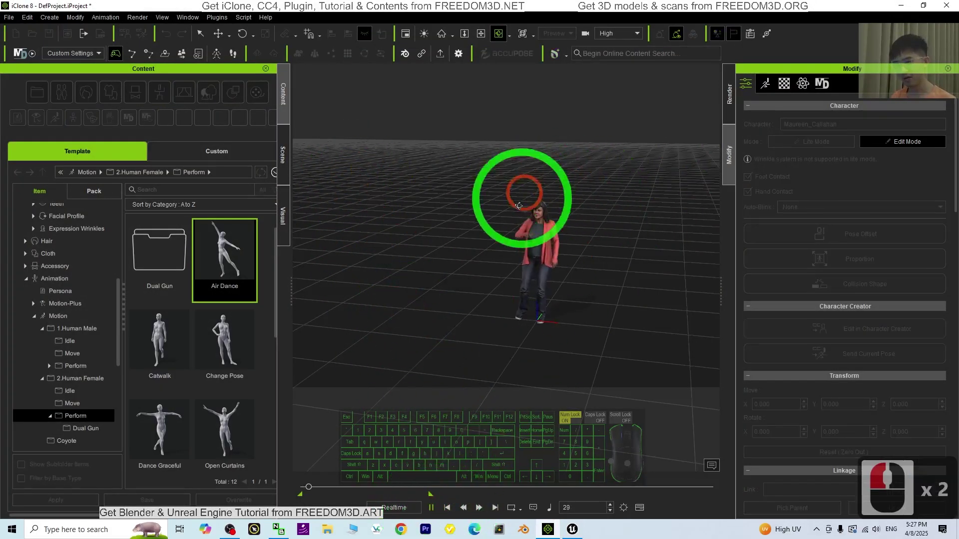
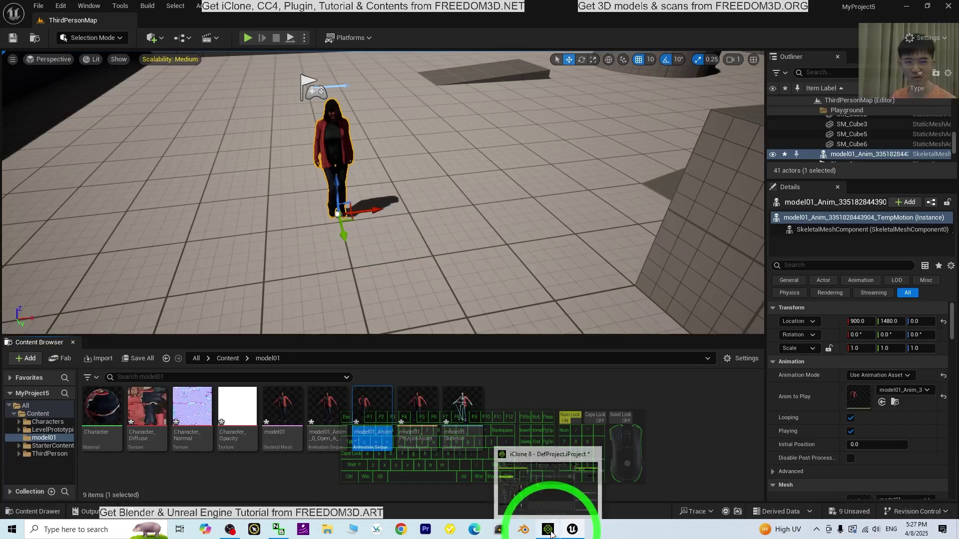
{"action": "left_click", "coordinate": [552, 534]}
{"action": "double_click", "coordinate": [580, 536]}
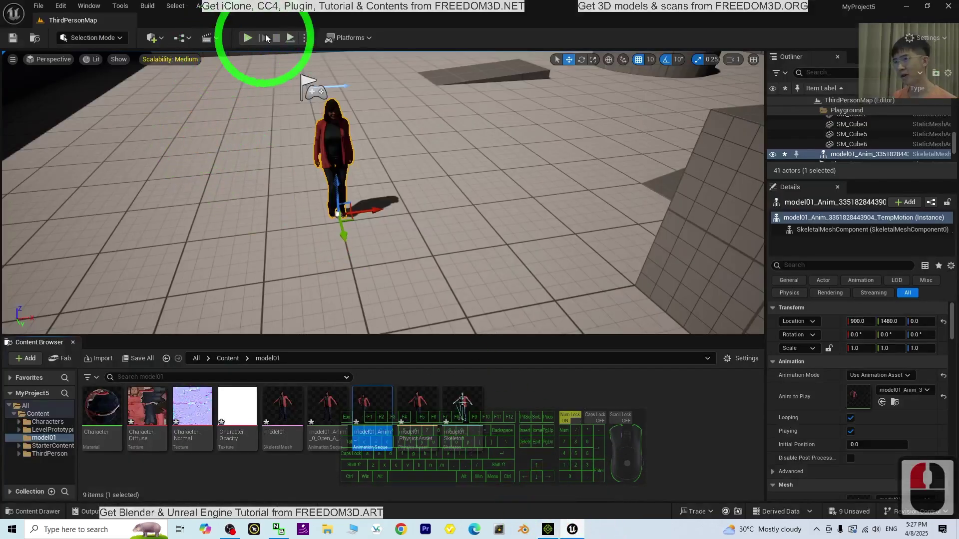
{"action": "left_click", "coordinate": [932, 41]}
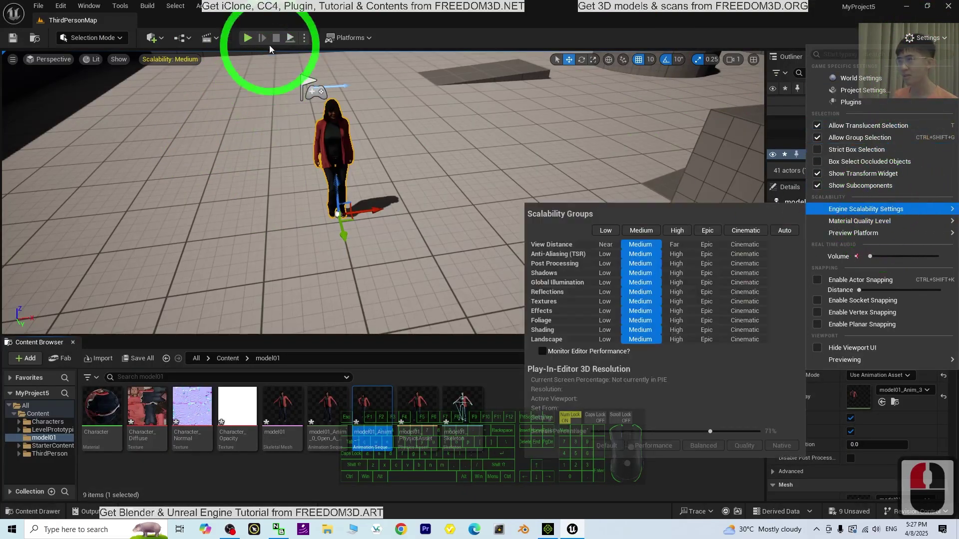
{"action": "left_click", "coordinate": [403, 196]}
{"action": "key", "text": "w"}
{"action": "key", "text": "w"}
{"action": "key", "text": "w"}
{"action": "key", "text": "d"}
{"action": "type", "text": "wd"}
{"action": "type", "text": "aw"}
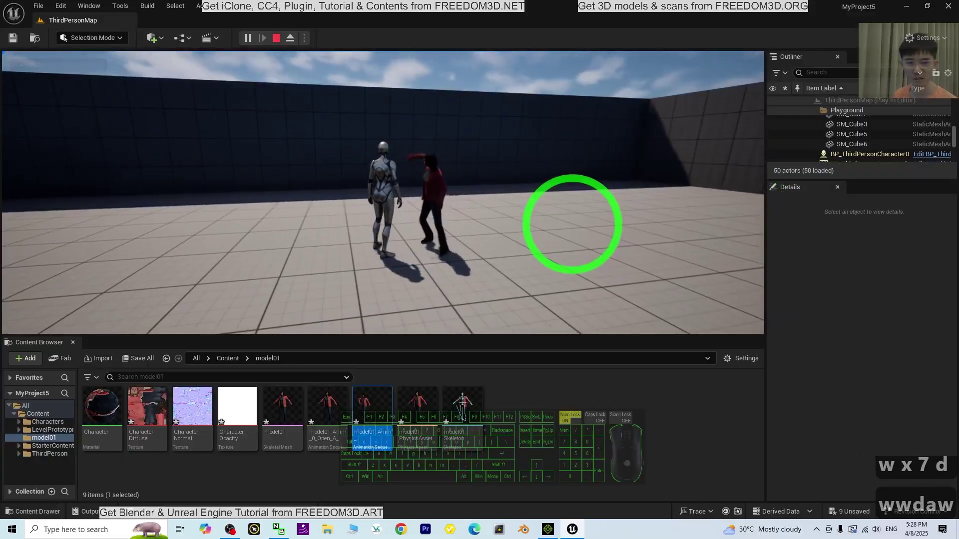
{"action": "type", "text": "aw"}
{"action": "key", "text": "w"}
{"action": "key", "text": "d"}
{"action": "type", "text": "d"}
{"action": "key", "text": "d"}
{"action": "type", "text": "wawdsaaaaw"}
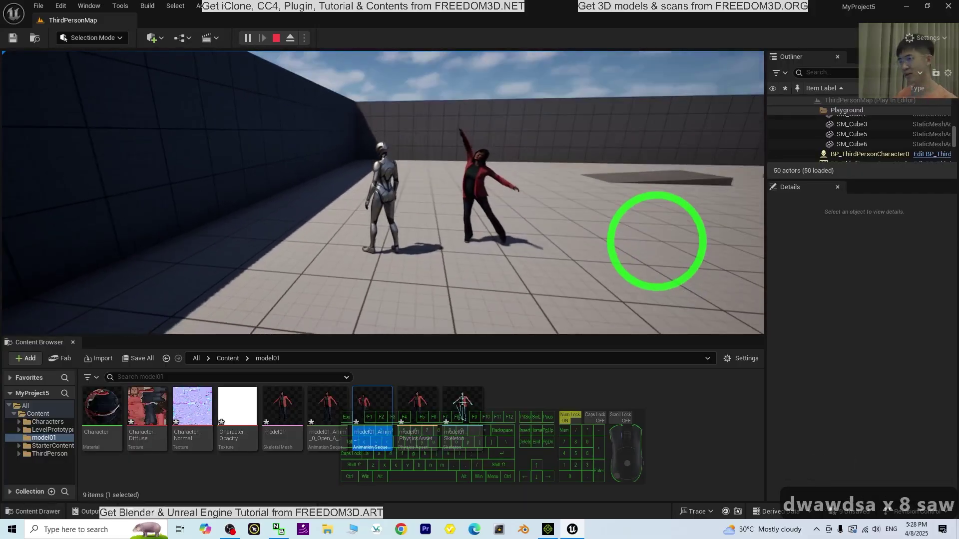
{"action": "type", "text": "wdw"}
{"action": "key", "text": "space"}
{"action": "key", "text": "Escape"}
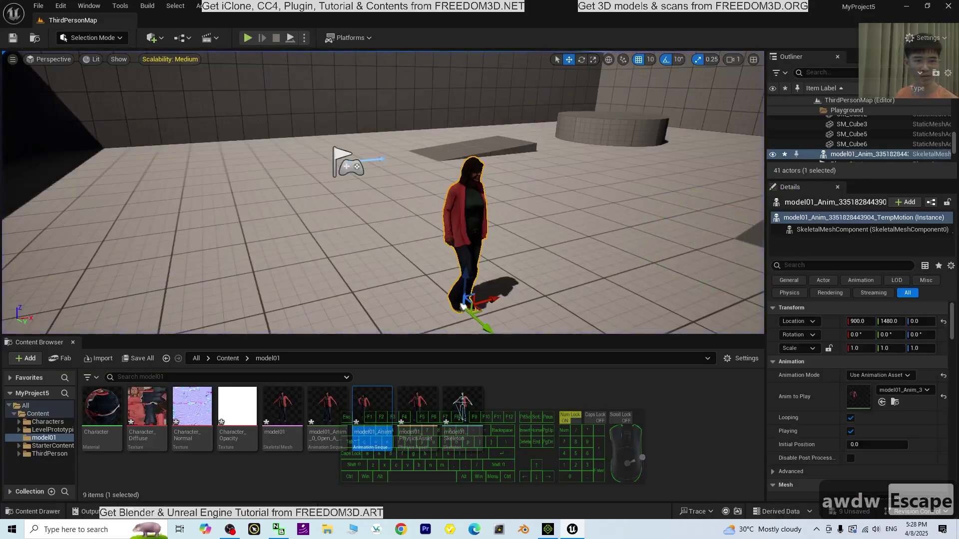